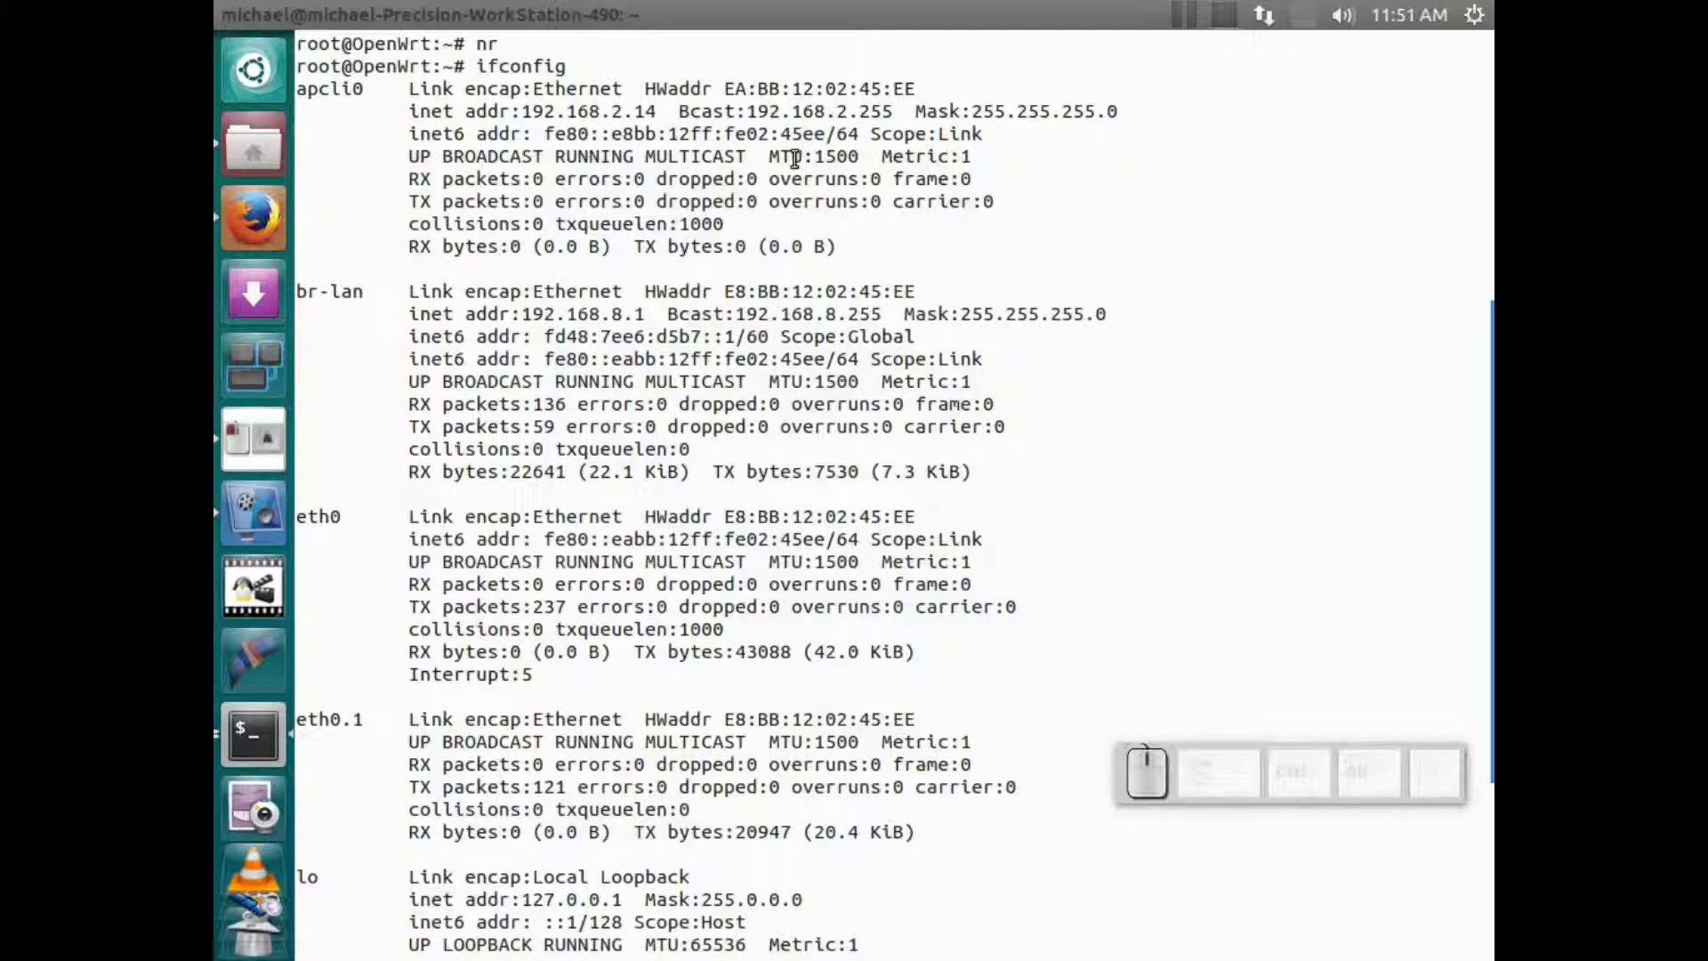
# Run vi /etc/config/firewall to edit the router's firewall configuration.
pyautogui.write('i')
pyautogui.press('space')
pyautogui.write('/e')
pyautogui.write('tc/')
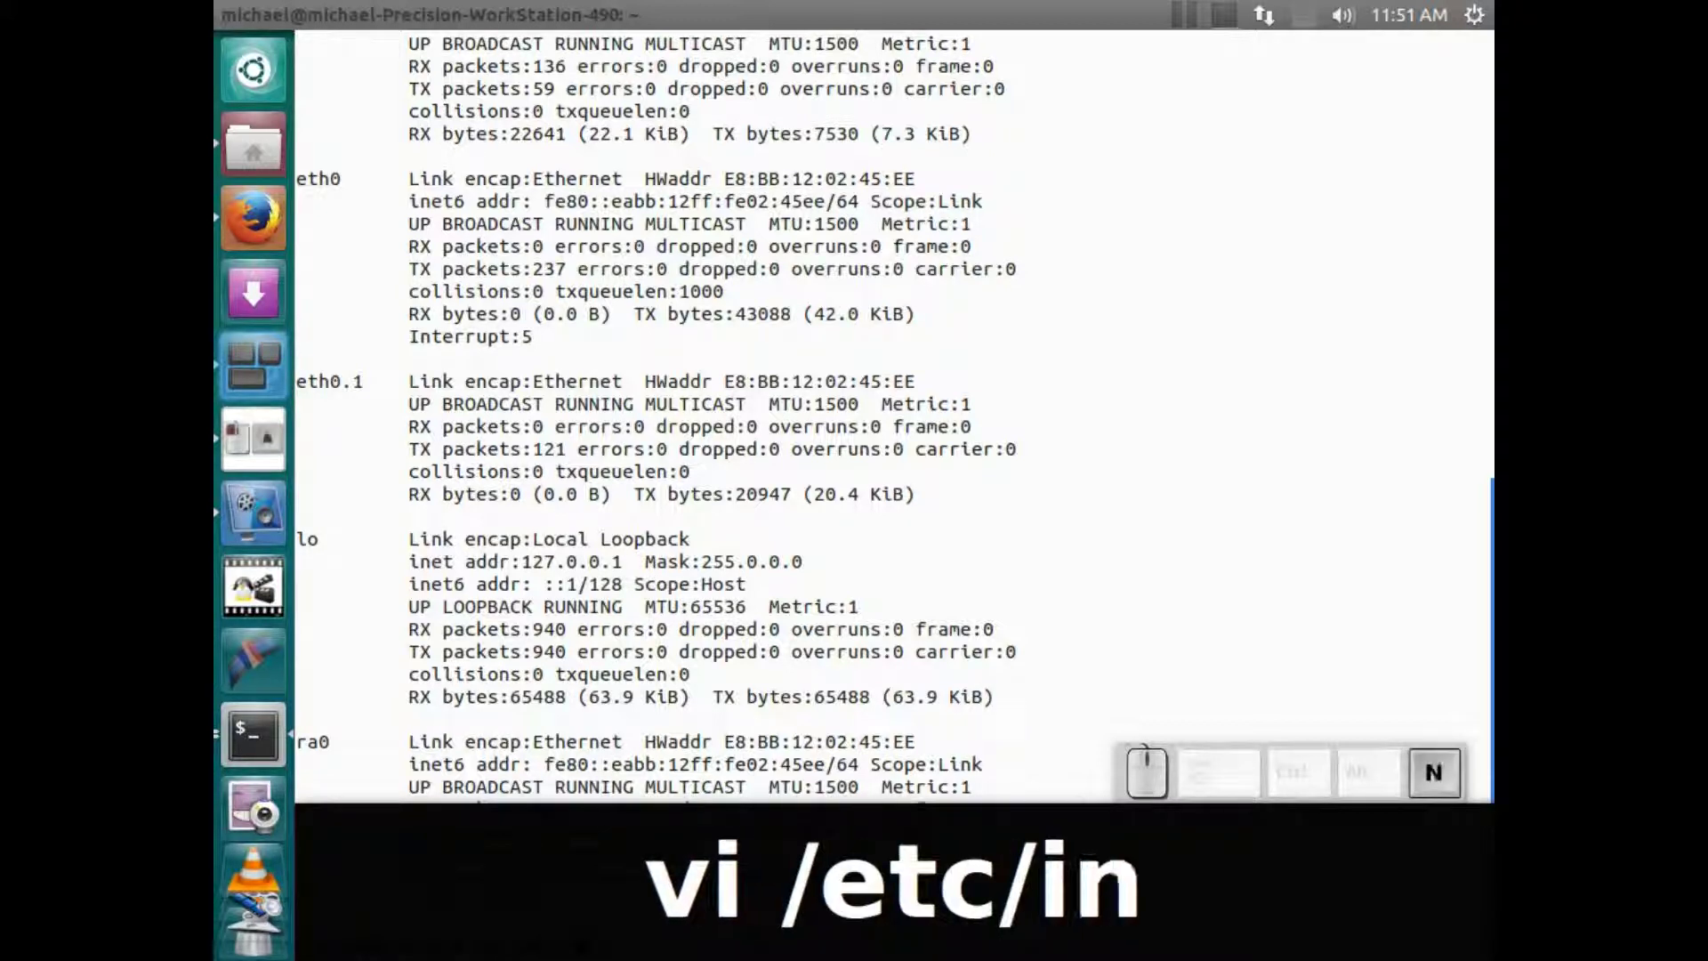
pyautogui.write('con')
pyautogui.write('fig')
pyautogui.write('/')
pyautogui.write('fir')
pyautogui.press('Tab')
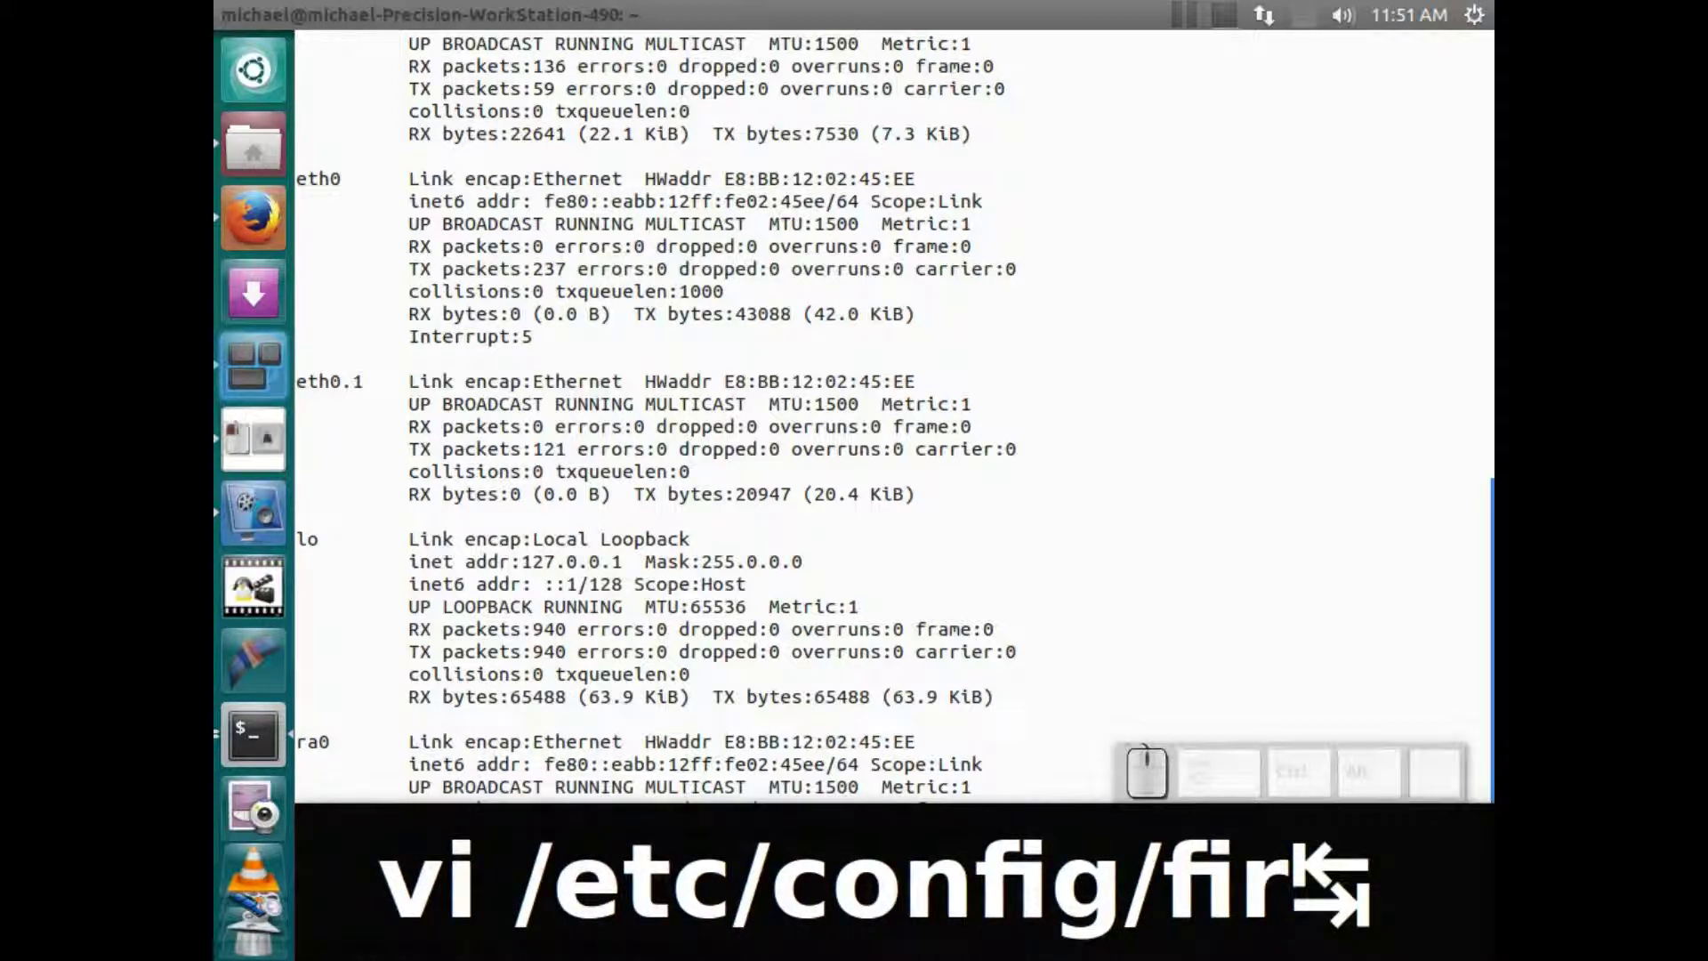
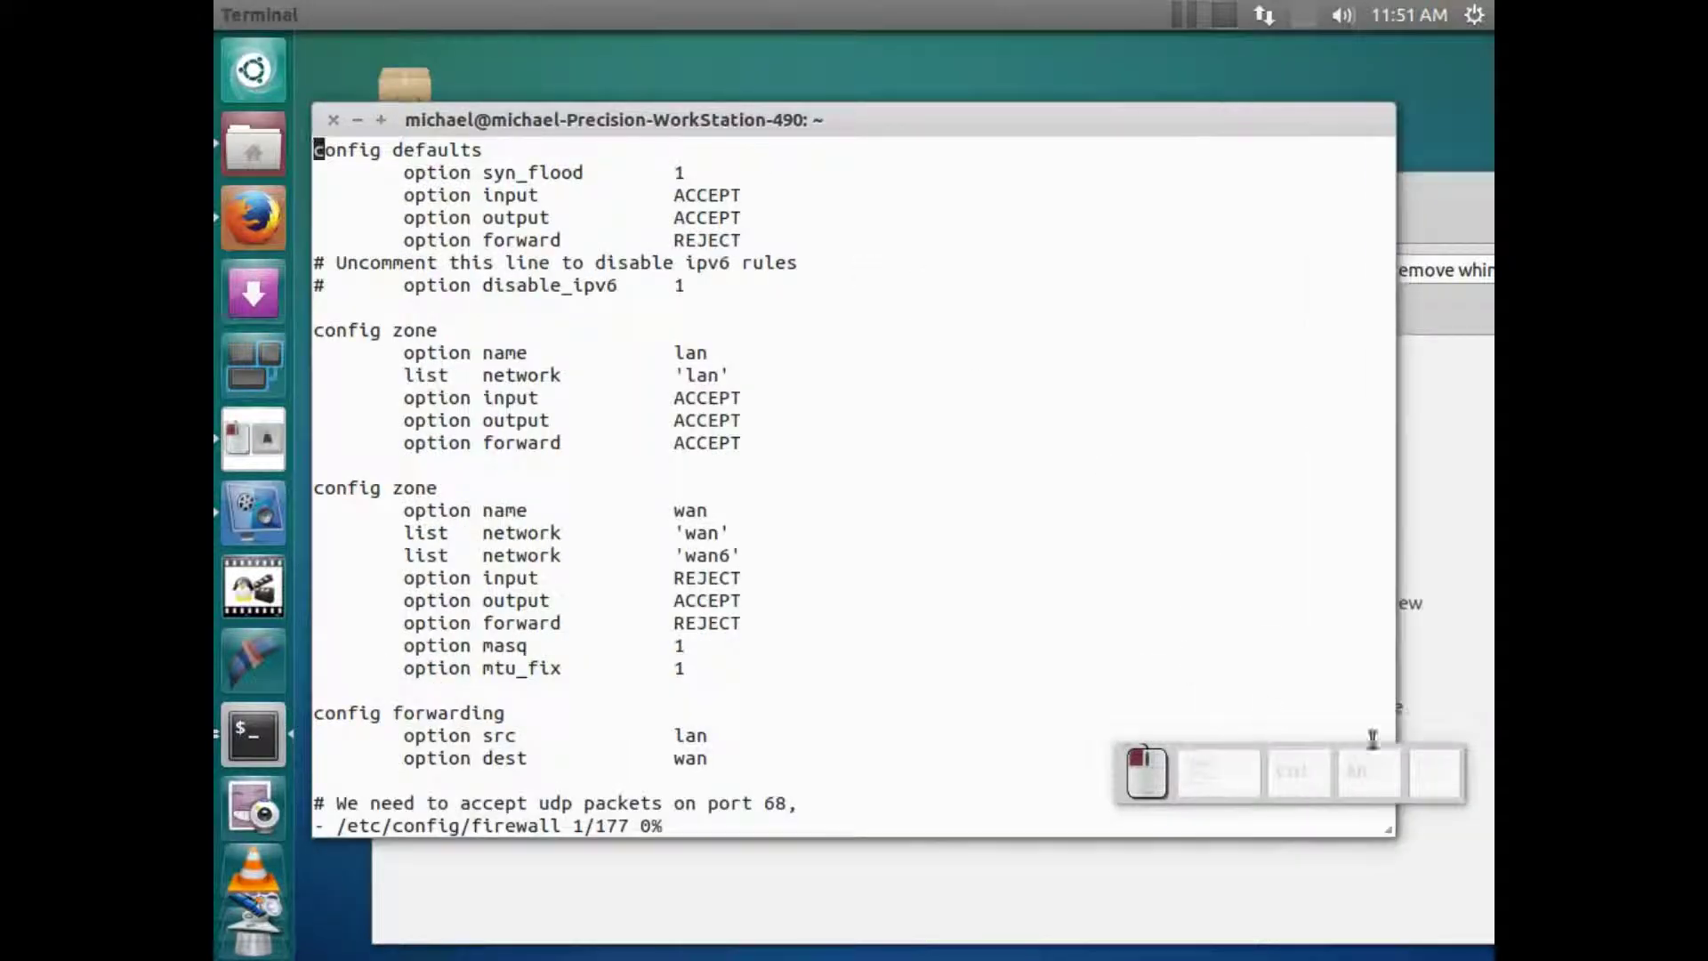
# Move the cursor down to the end of the wan zone's input policy line and start inserting.
pyautogui.click(721, 398)
pyautogui.press('Down')
pyautogui.press('Down')
pyautogui.press('Down')
pyautogui.press('Down')
pyautogui.press('Down')
pyautogui.press('Down')
pyautogui.write('↓↓↓↓↓↓↓↓')
pyautogui.press('Down')
pyautogui.press('Down')
pyautogui.press('Down')
pyautogui.press('Down')
pyautogui.press('Down')
pyautogui.press('Down')
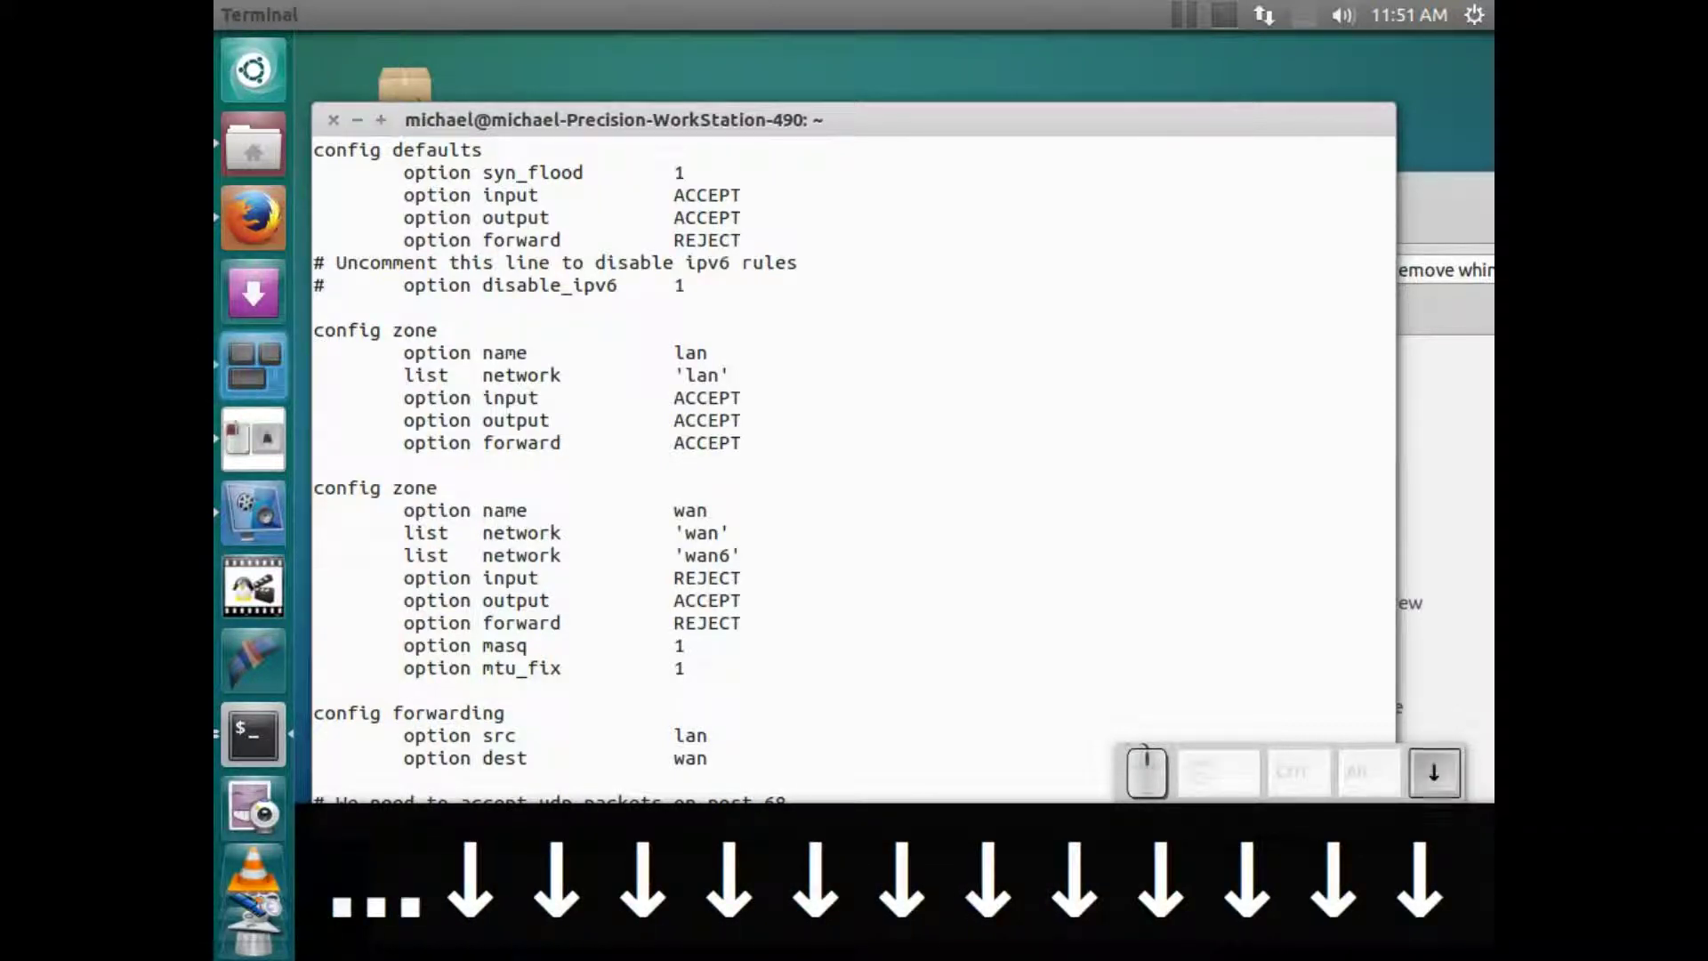
pyautogui.write('end')
pyautogui.press('End')
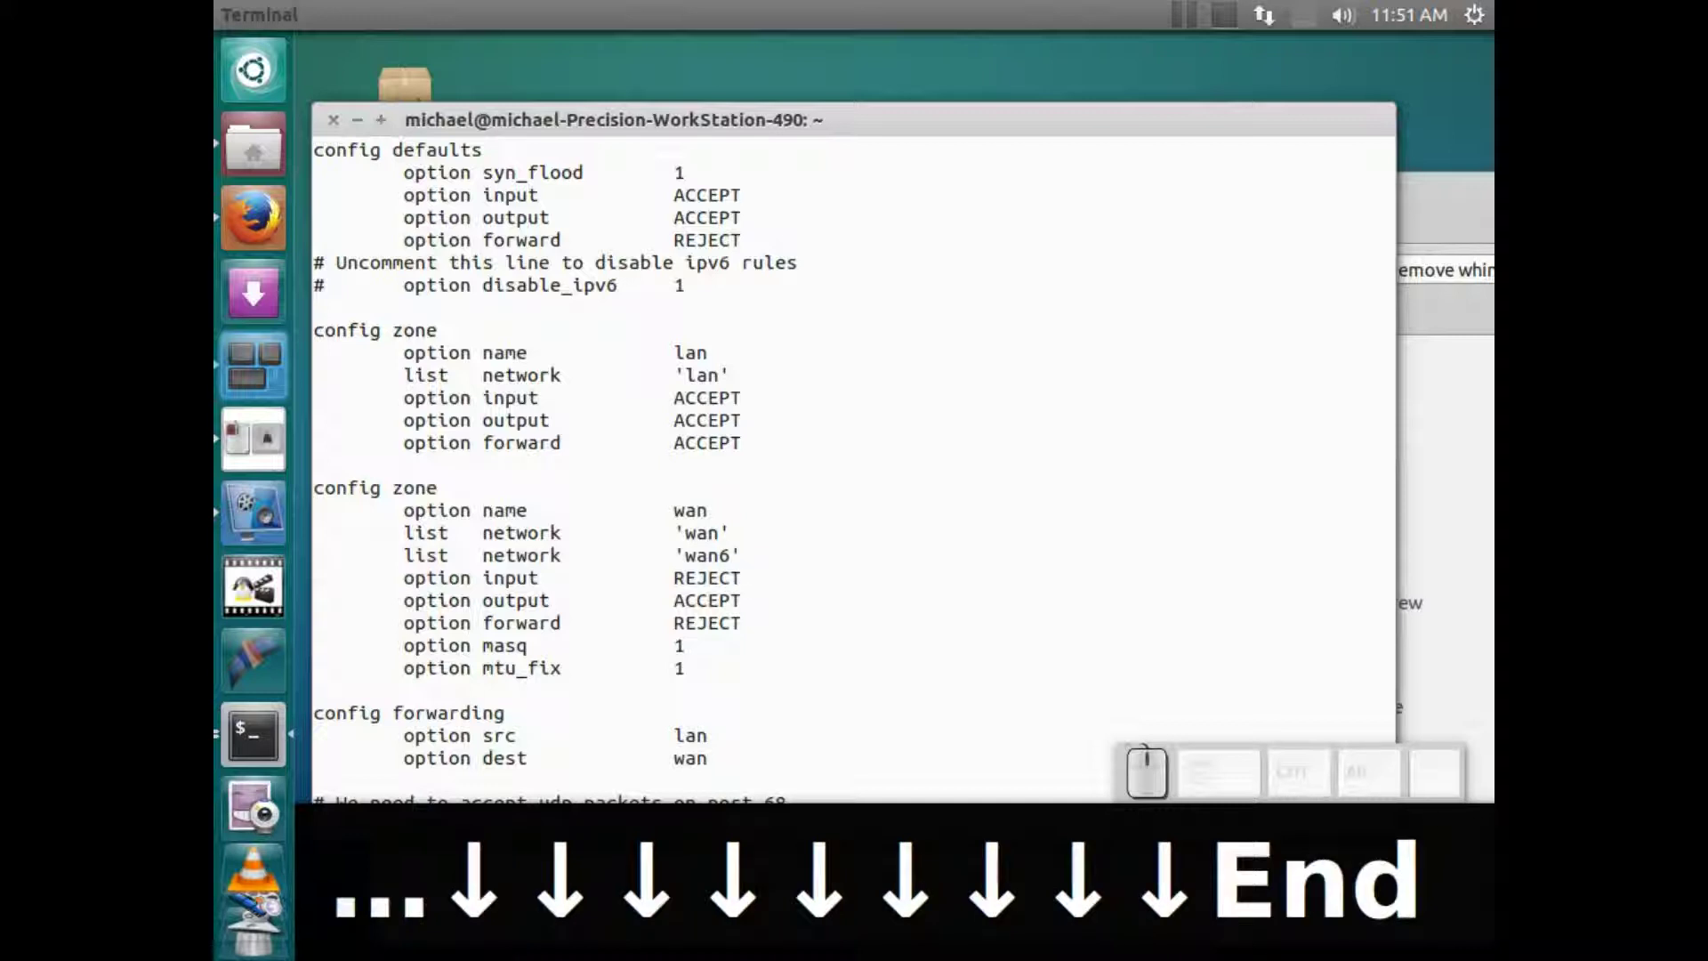
pyautogui.press('i')
pyautogui.press('Right')
pyautogui.write('↓↓↓↓↓↓↓↓End i→')
# Replace REJECT with ACCEPT on the wan zone input policy line.
pyautogui.press('BackSpace')
pyautogui.press('BackSpace')
pyautogui.press('BackSpace')
pyautogui.press('Caps_Lock')
pyautogui.write('acce')
pyautogui.write('p')
pyautogui.write('t')
# Replace REJECT with ACCEPT on the wan zone forward policy line.
pyautogui.press('Down')
pyautogui.press('Down')
pyautogui.press('BackSpace')
pyautogui.press('BackSpace')
pyautogui.press('BackSpace')
pyautogui.write('a')
pyautogui.write('ccep')
pyautogui.write('t')
# Save the firewall file with :wq and return to the shell prompt.
pyautogui.write('esc')
pyautogui.press('Escape')
pyautogui.write(':')
pyautogui.write('w')
pyautogui.write('q')
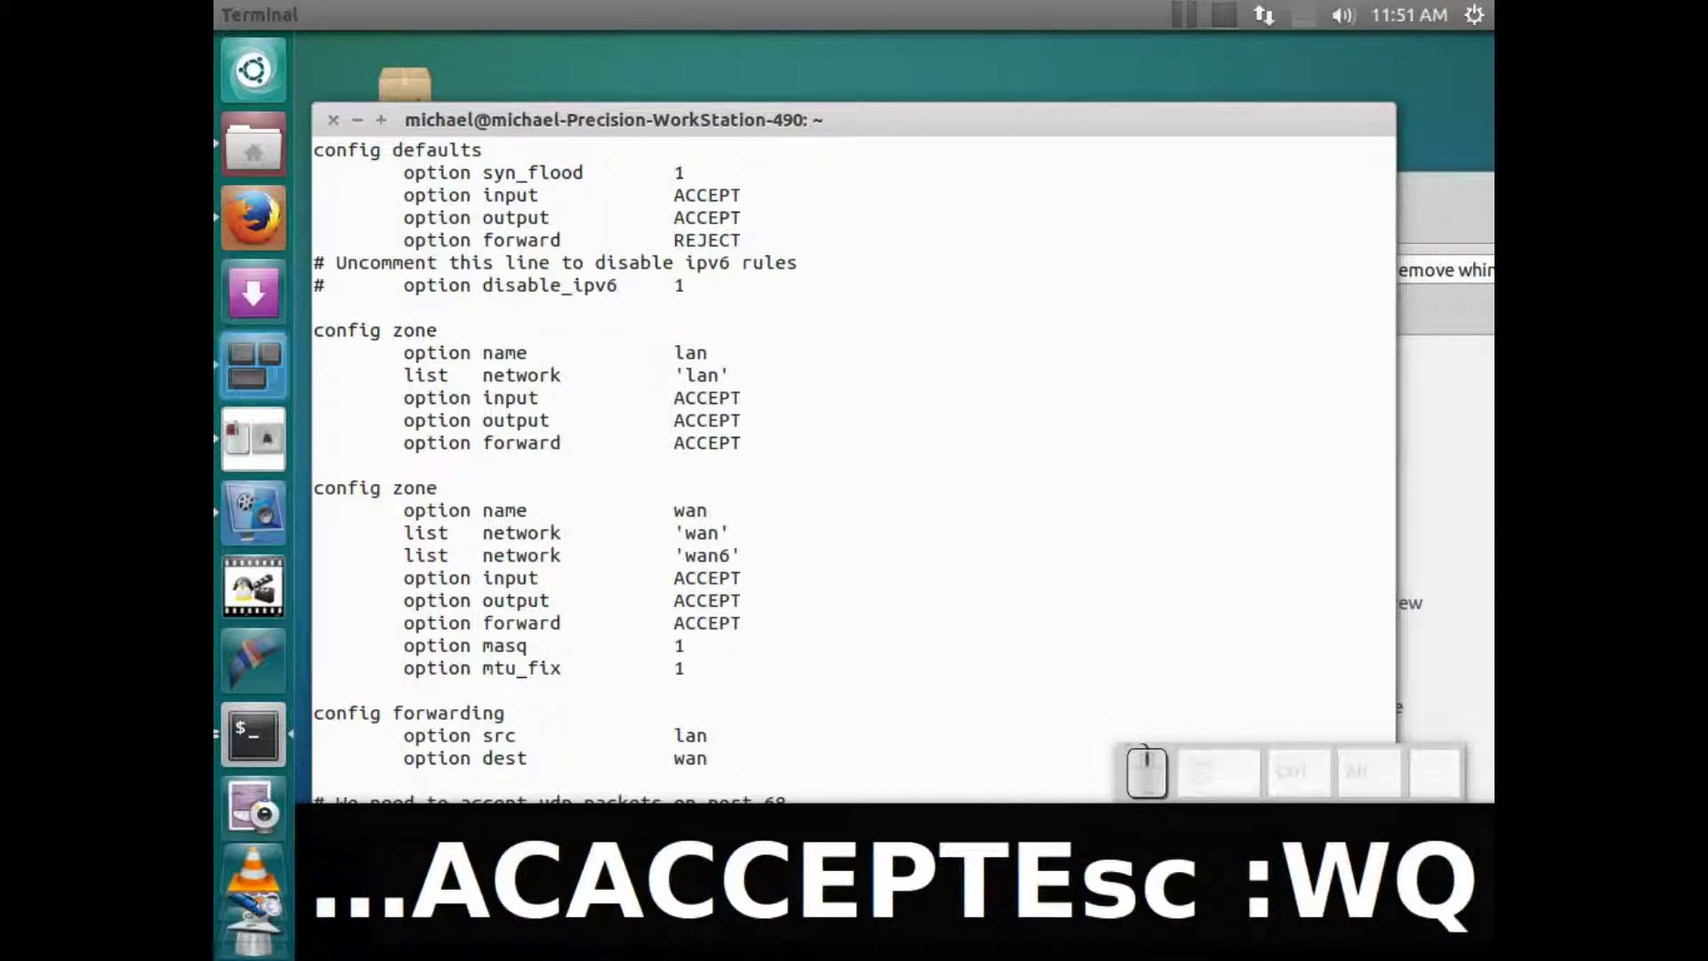
pyautogui.press('BackSpace')
pyautogui.press('BackSpace')
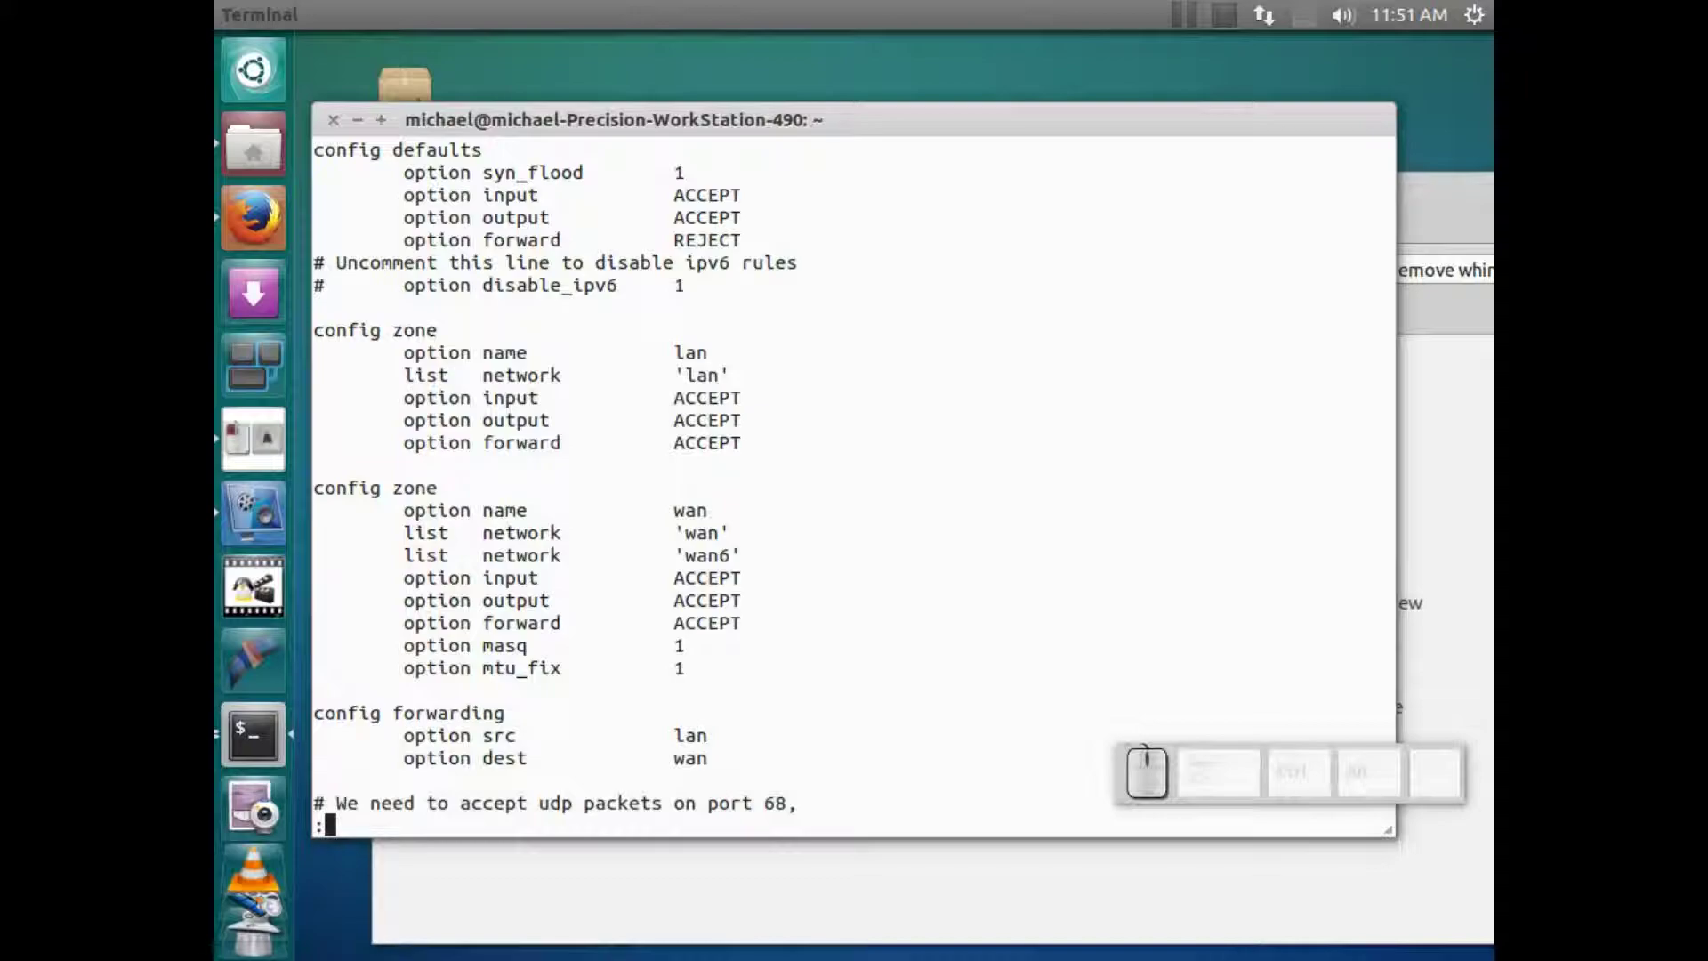
pyautogui.write('wq')
pyautogui.press('Return')
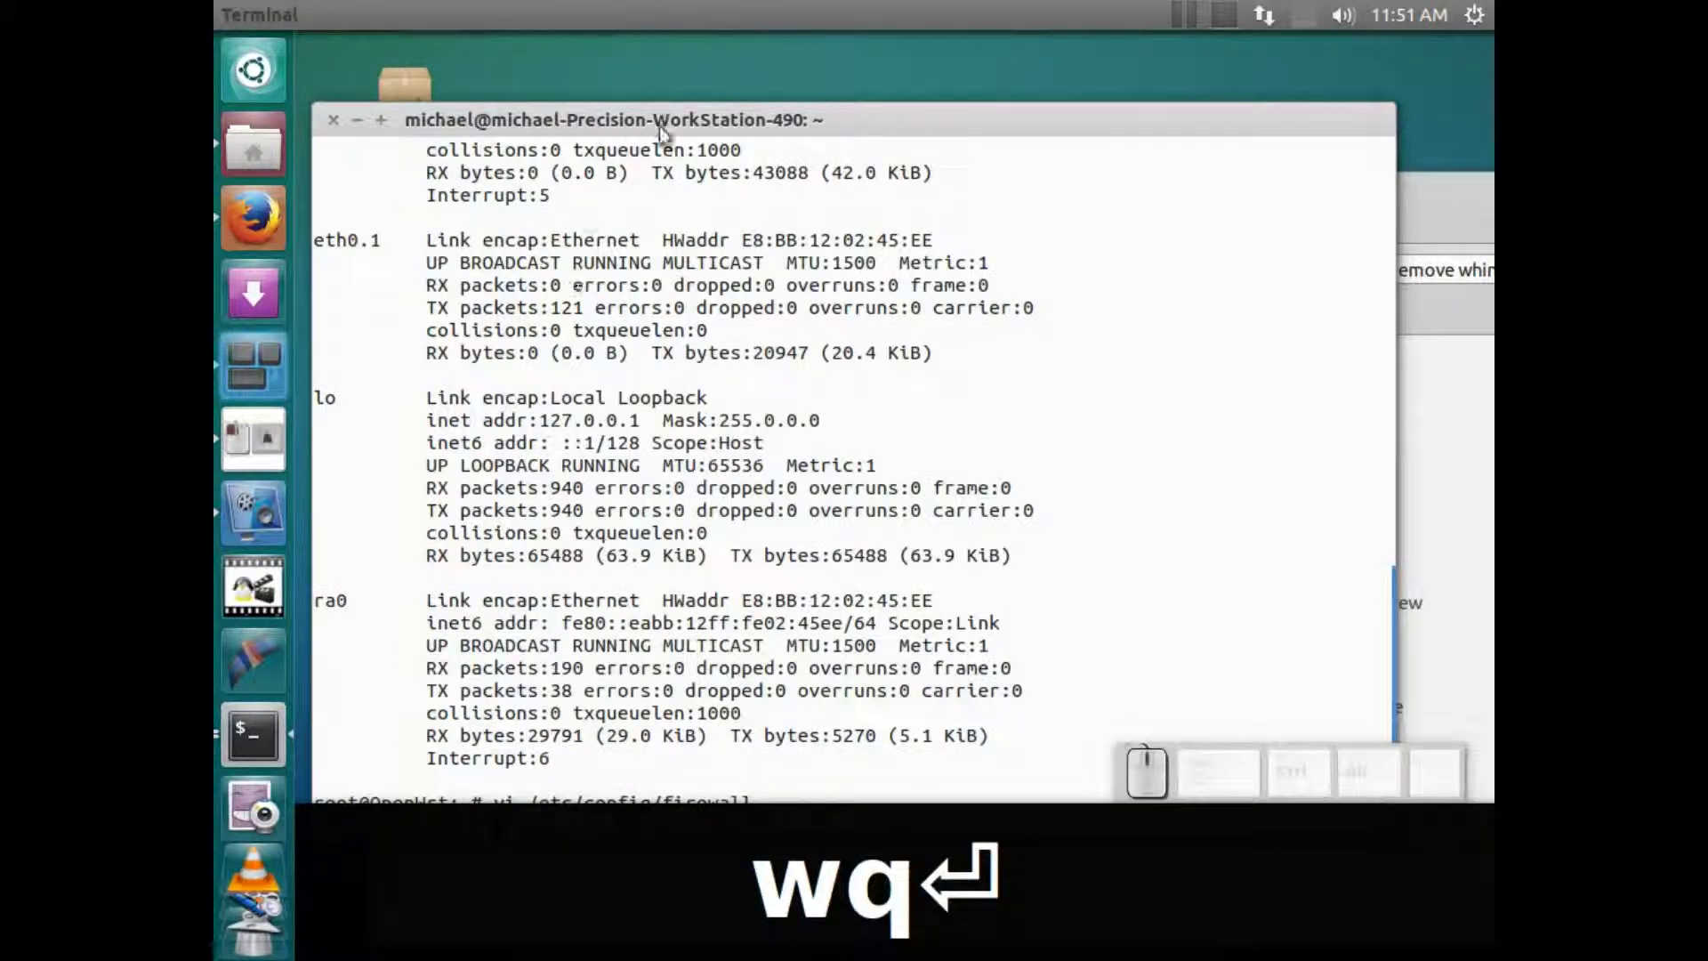
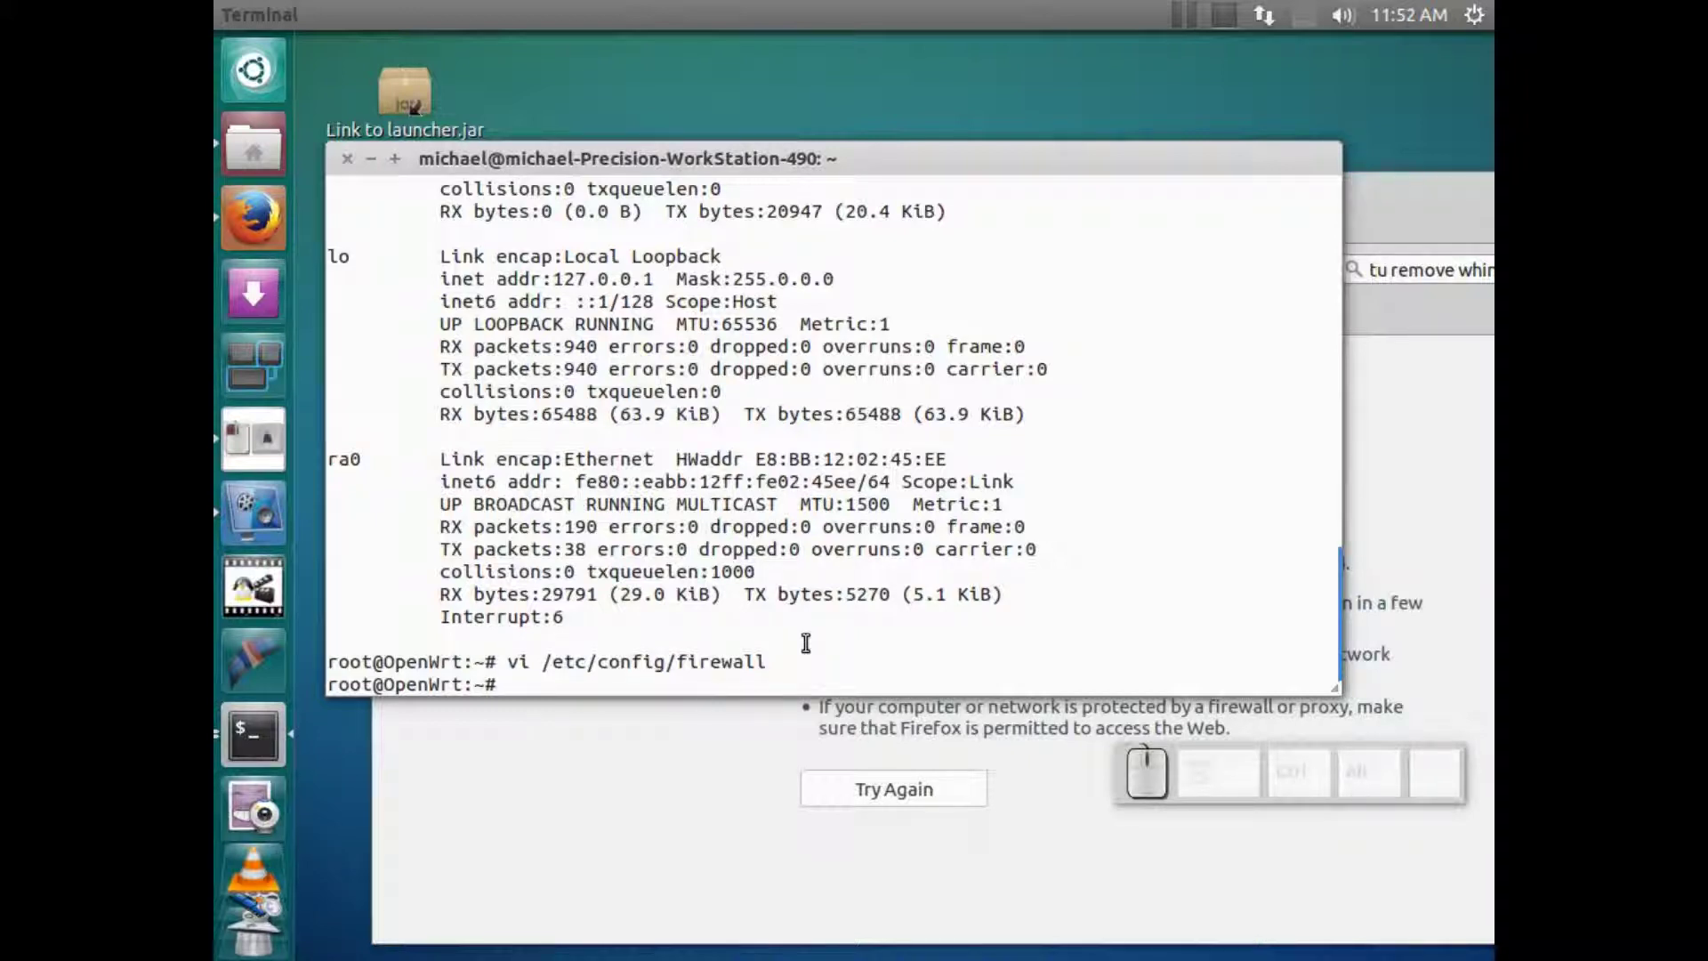
# Run /etc/init.d/firewall restart so the new wan zone policies take effect.
pyautogui.press('/')
pyautogui.write('etc/')
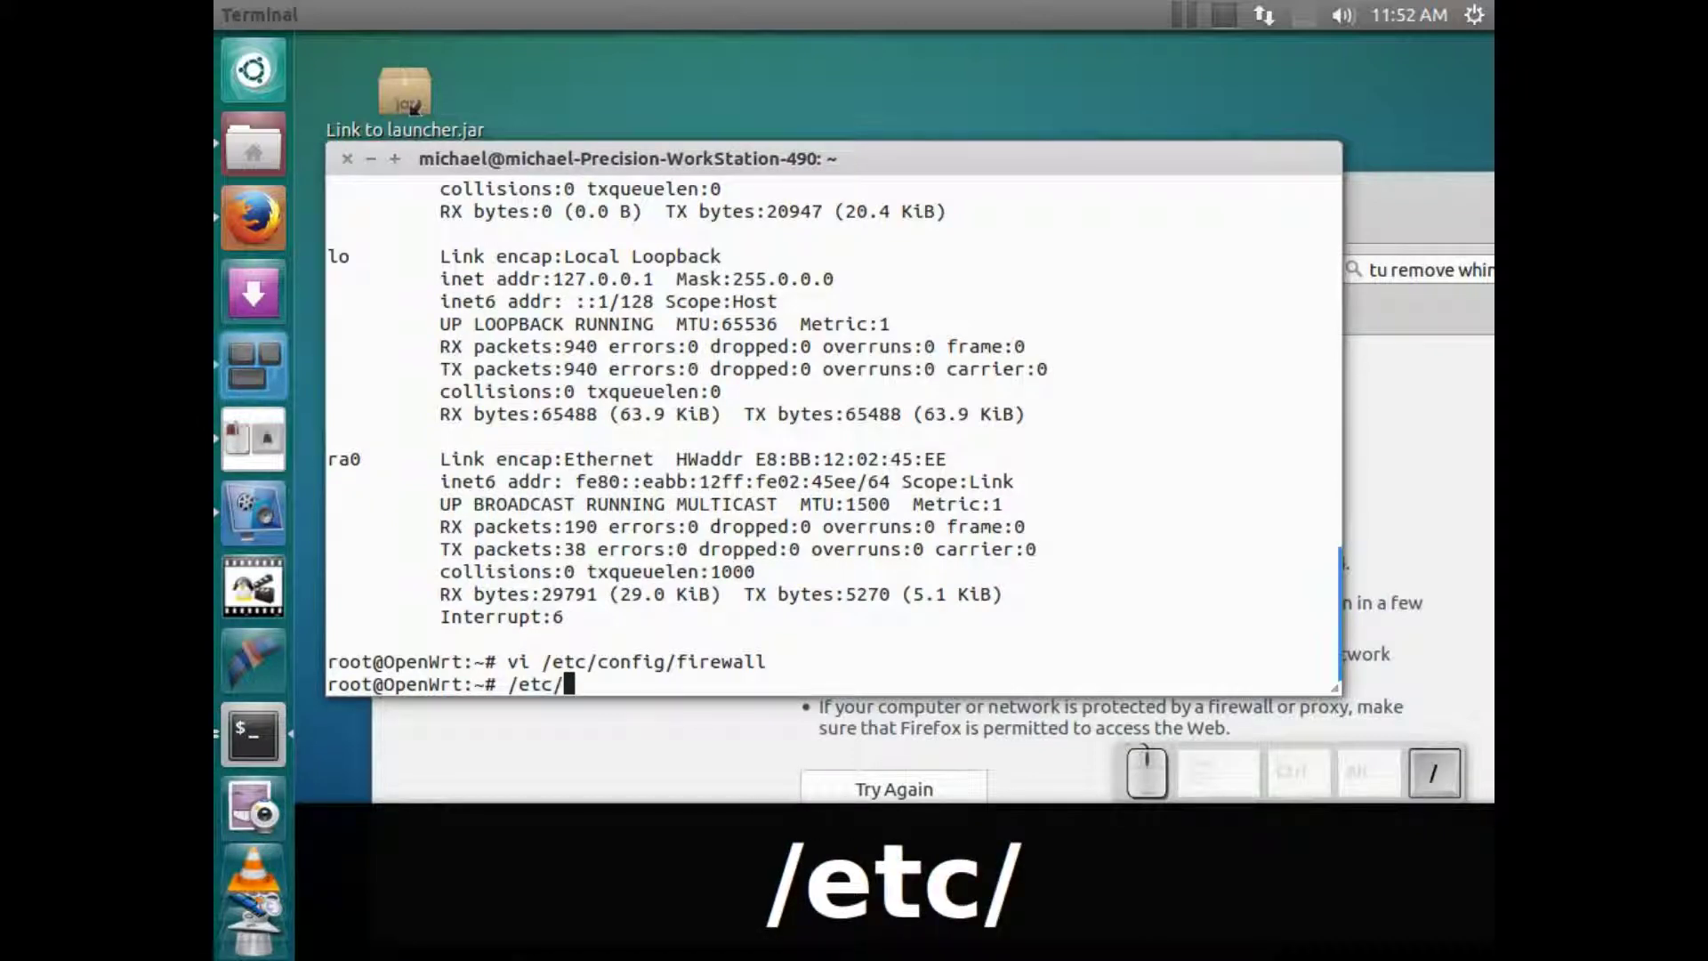
pyautogui.write('init.')
pyautogui.write('d/fi')
pyautogui.press('Tab')
pyautogui.write('rest')
pyautogui.write('art')
pyautogui.press('Return')
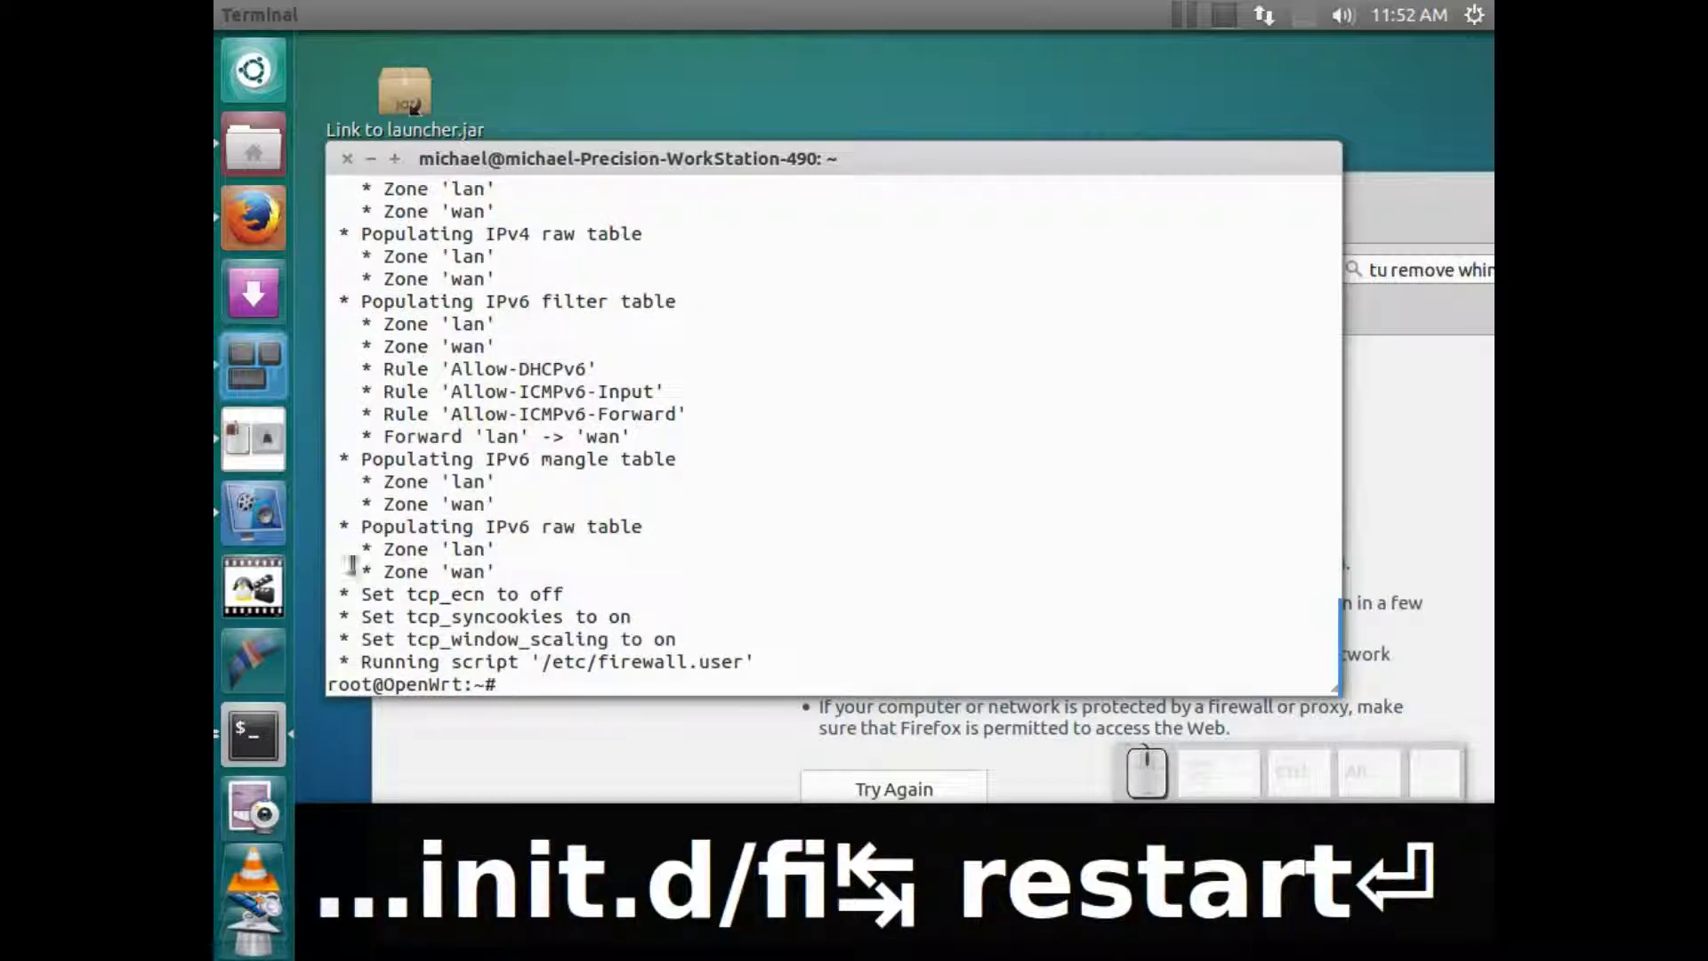
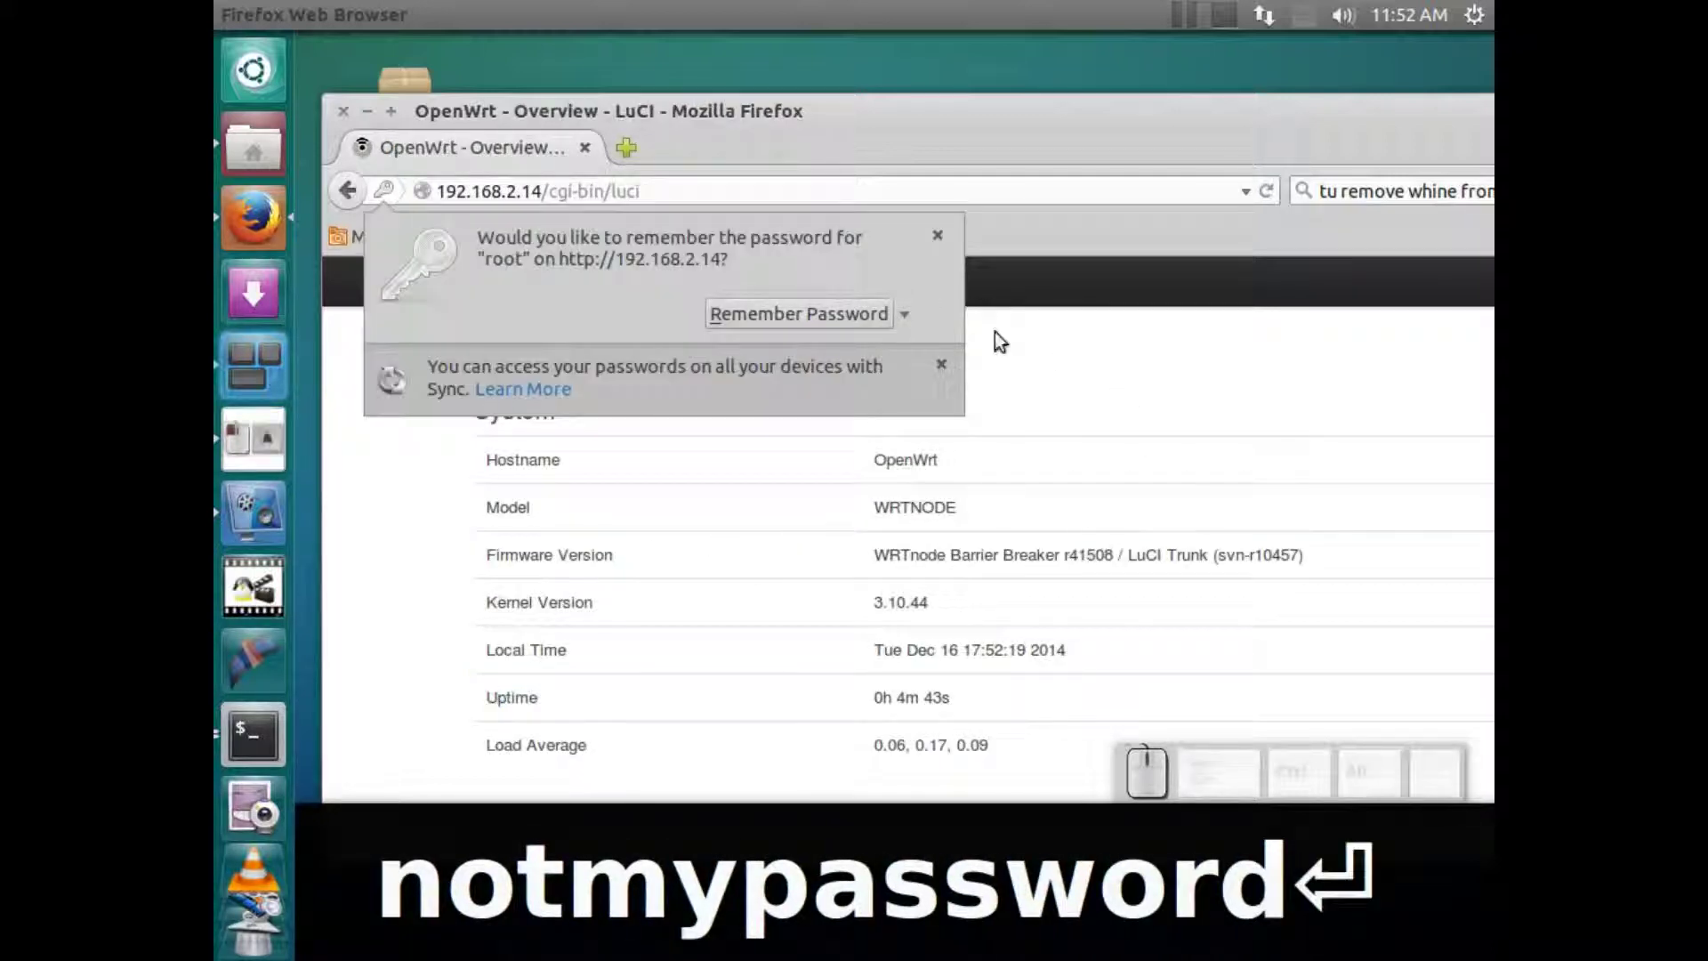
# Dismiss the password prompt, scan nearby wireless networks and return to the LuCI status overview.
pyautogui.click(943, 242)
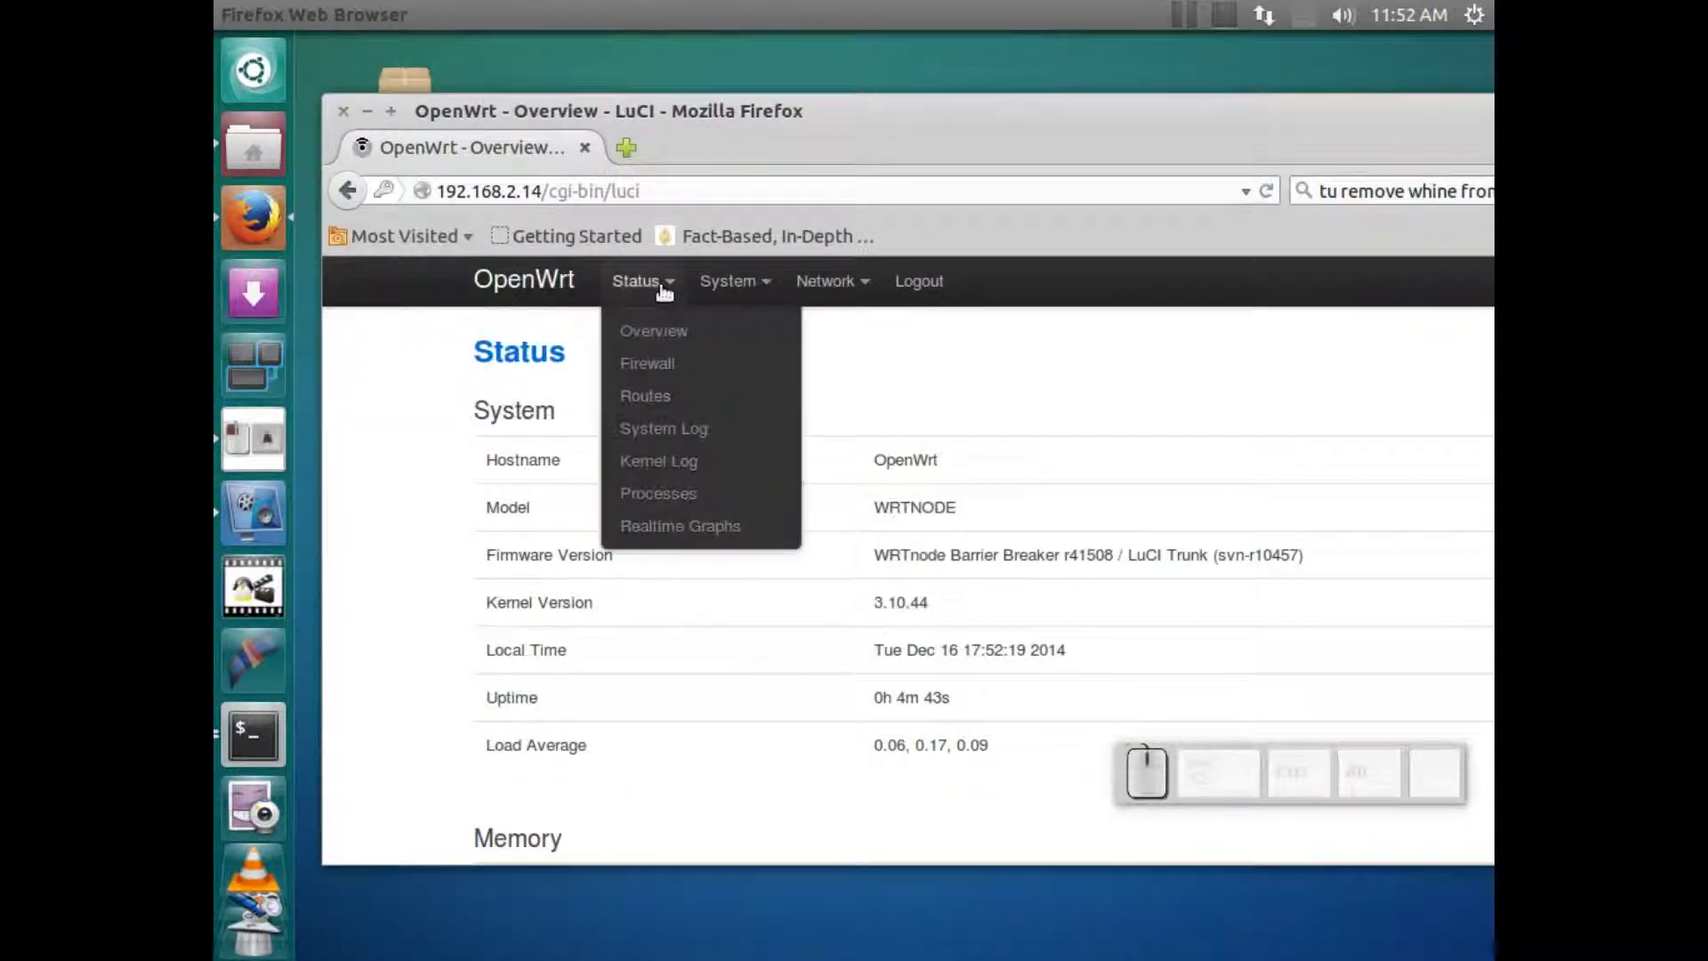
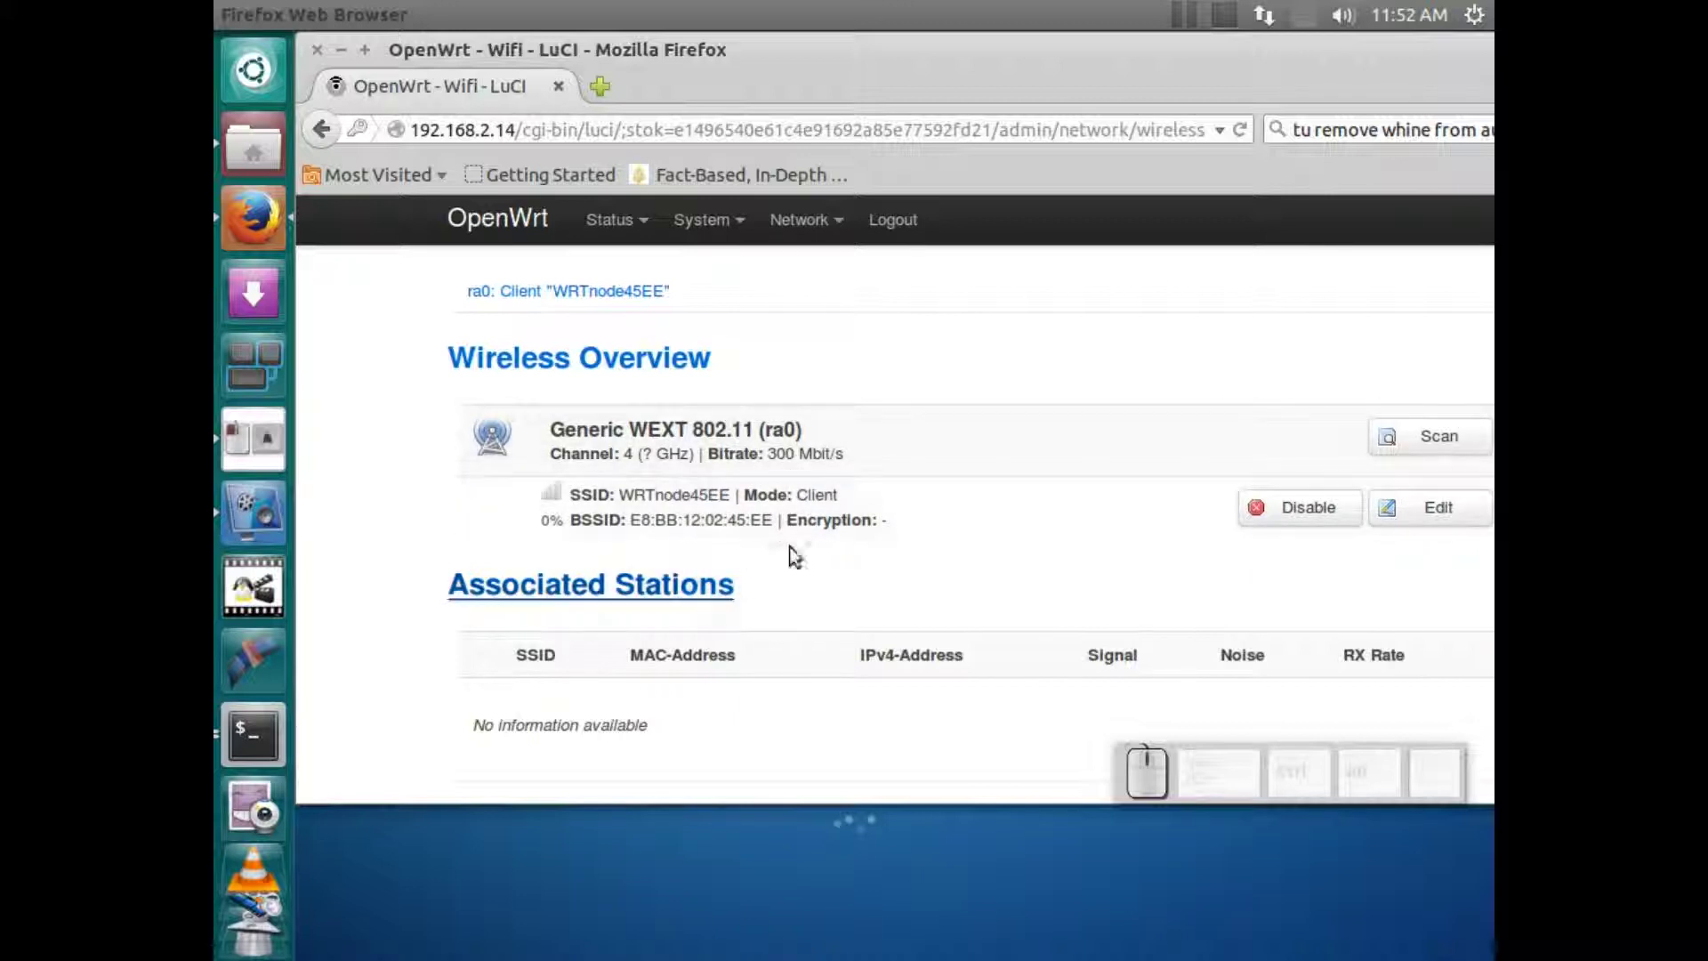
pyautogui.click(792, 552)
pyautogui.scroll(3)
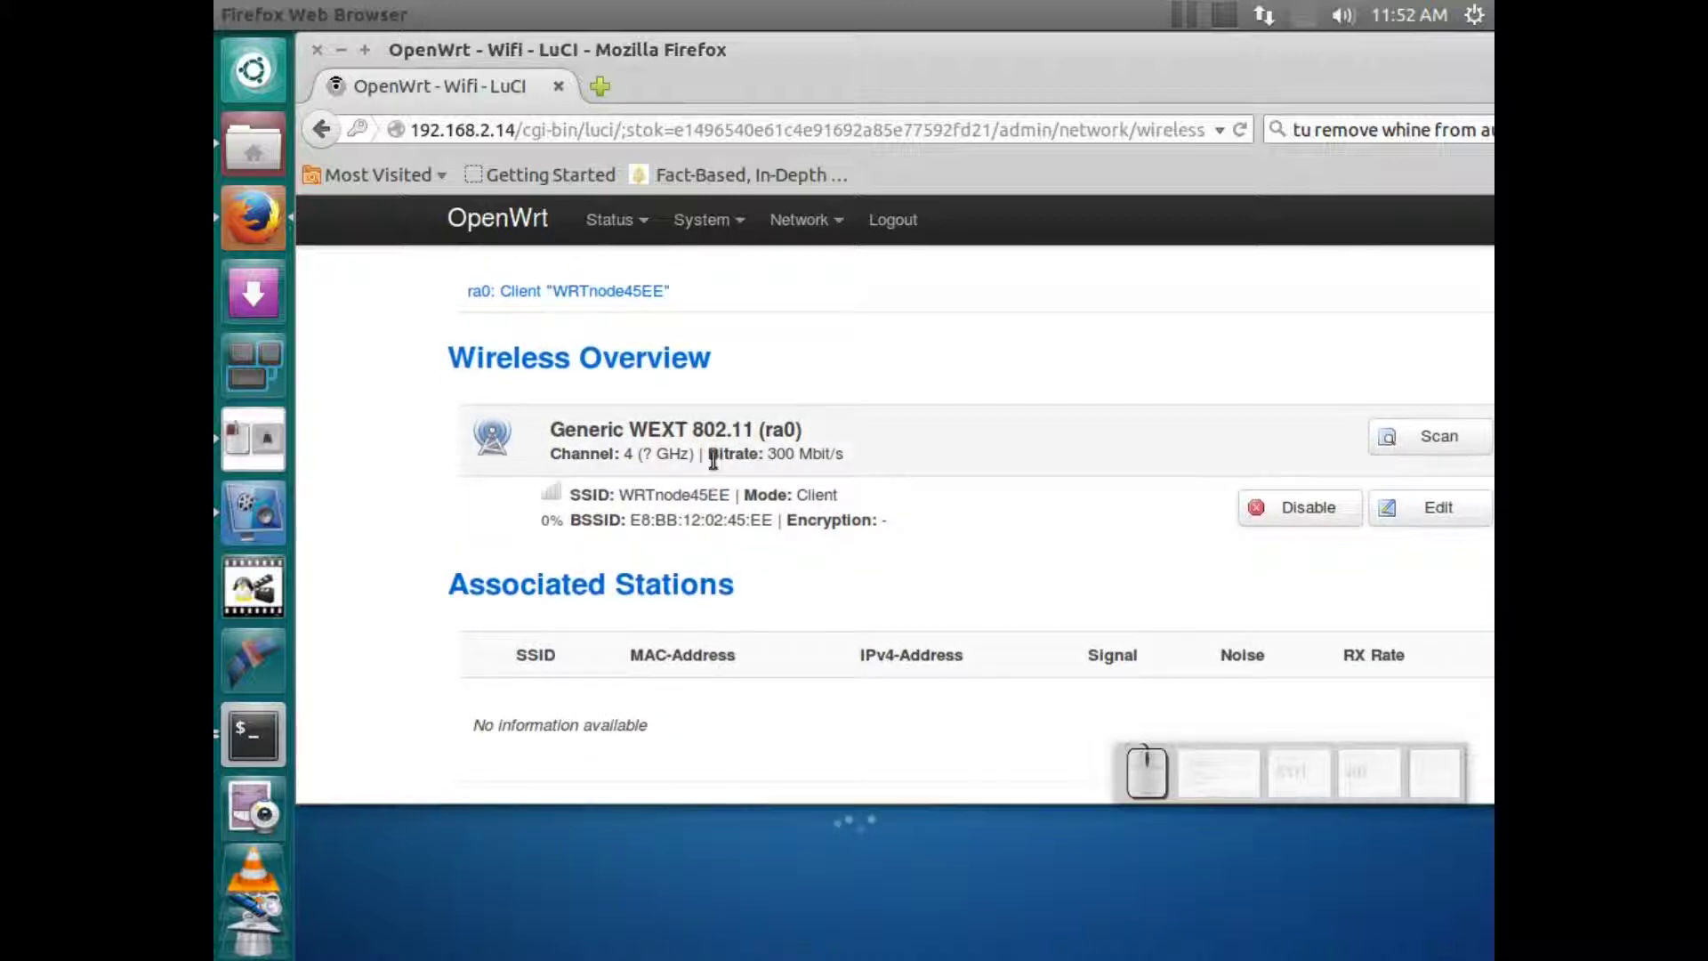
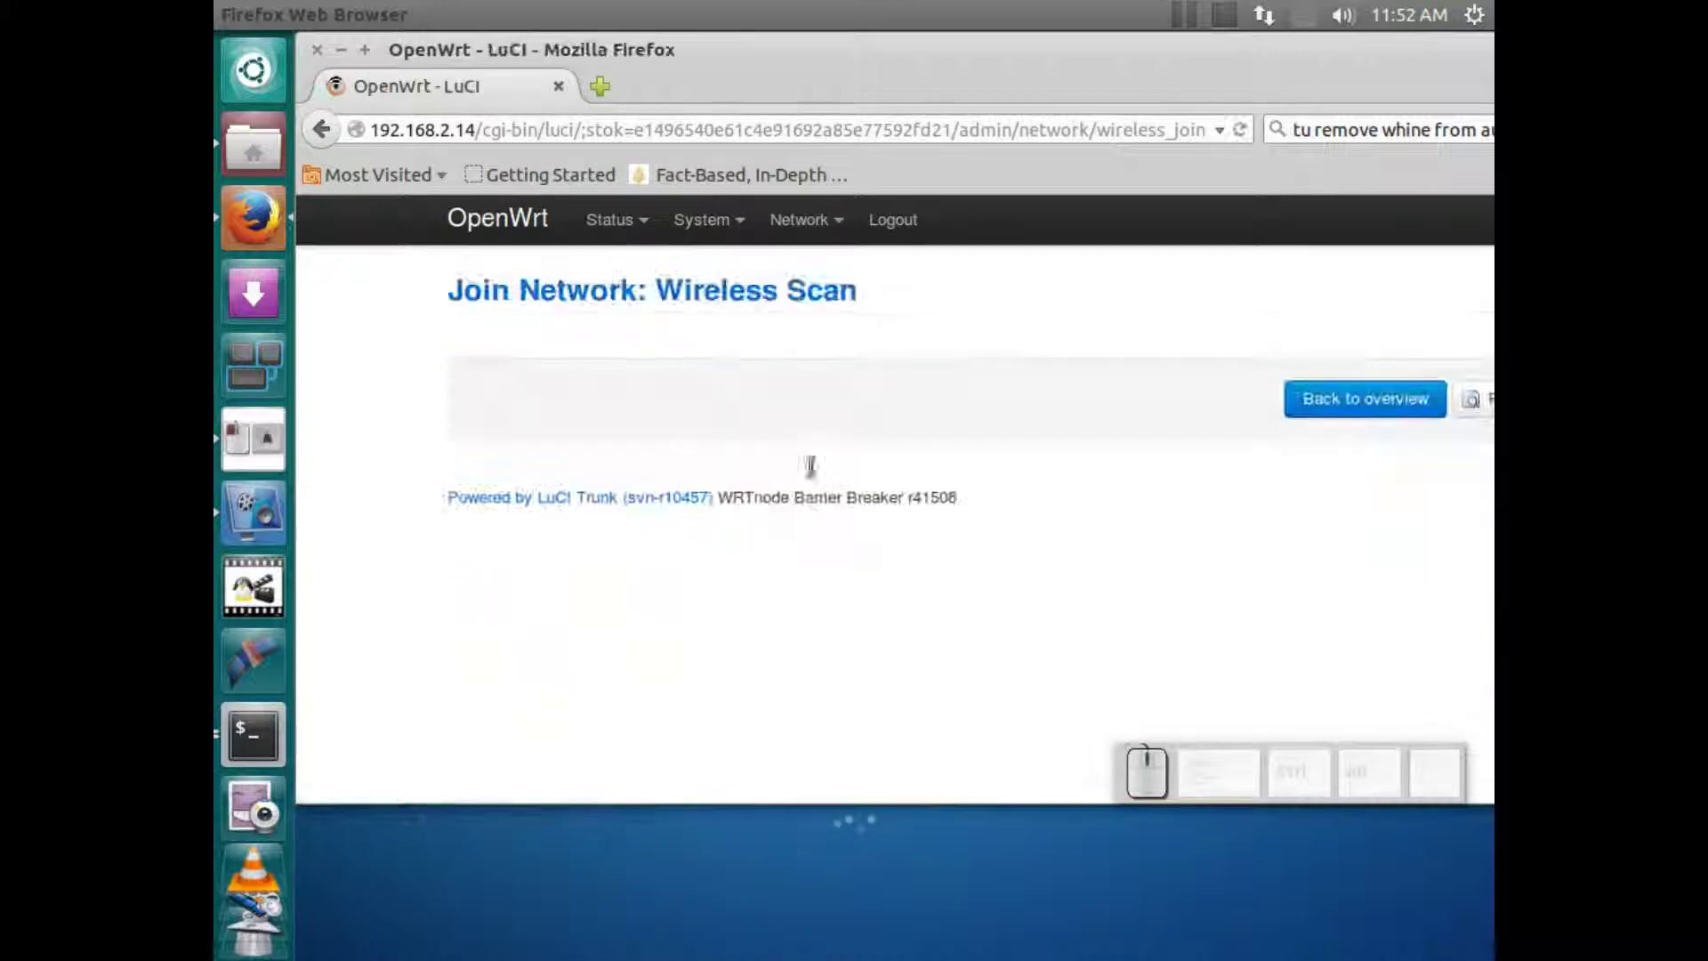
pyautogui.click(324, 136)
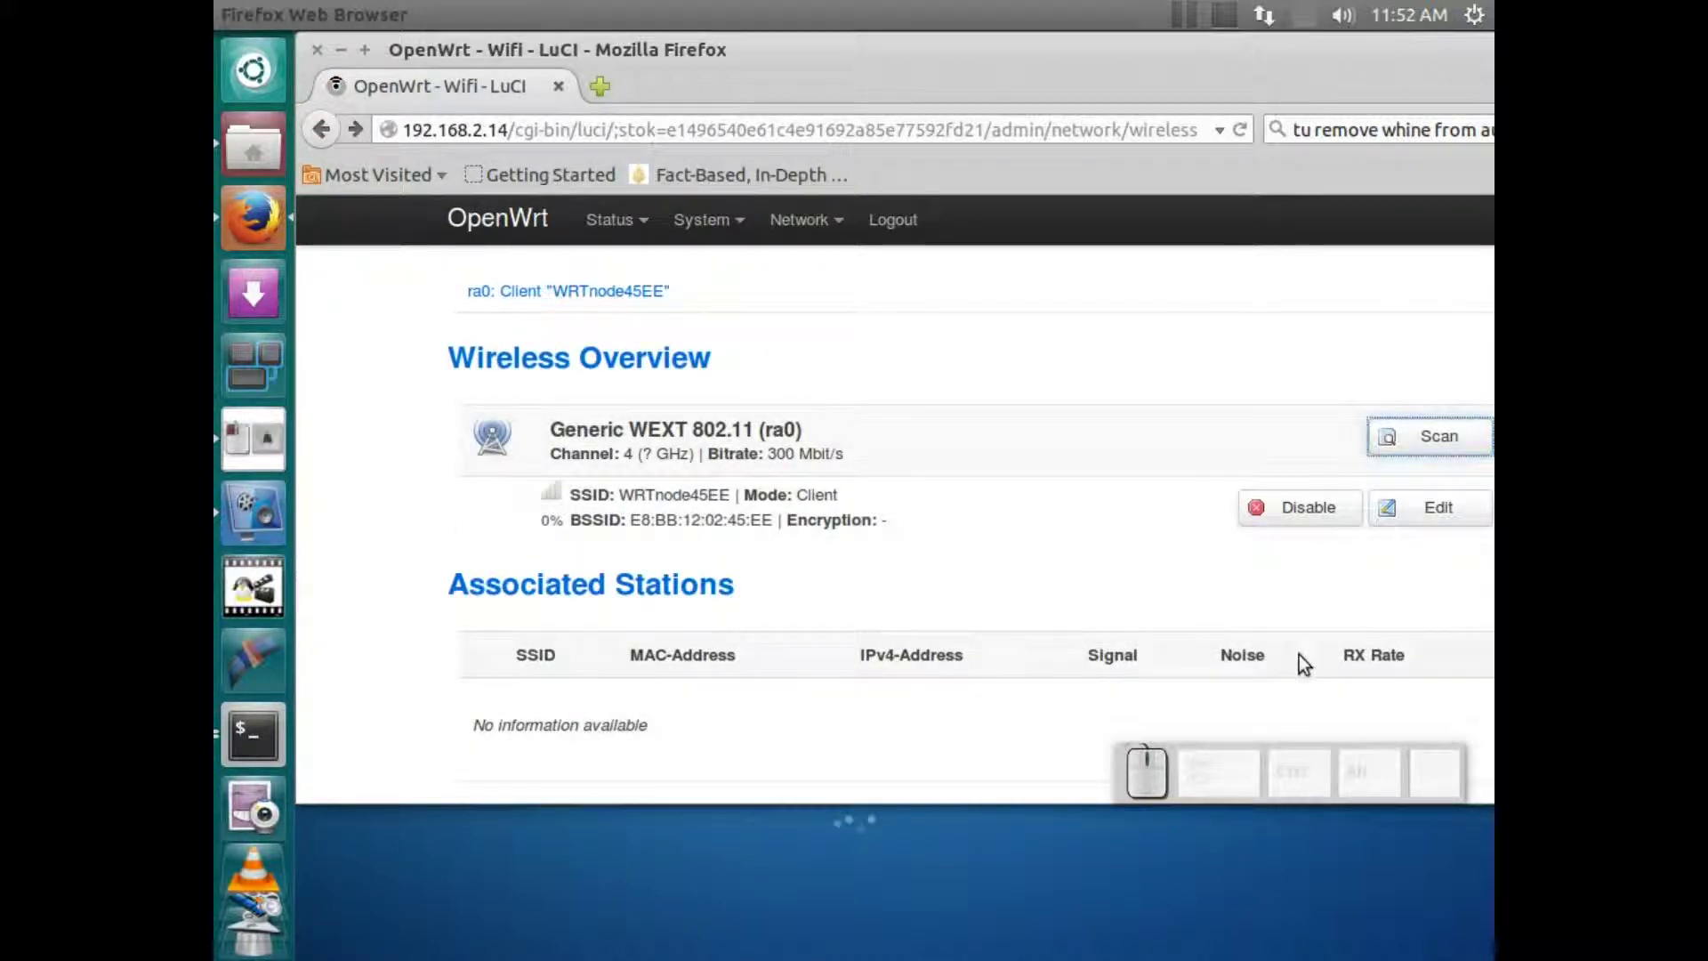
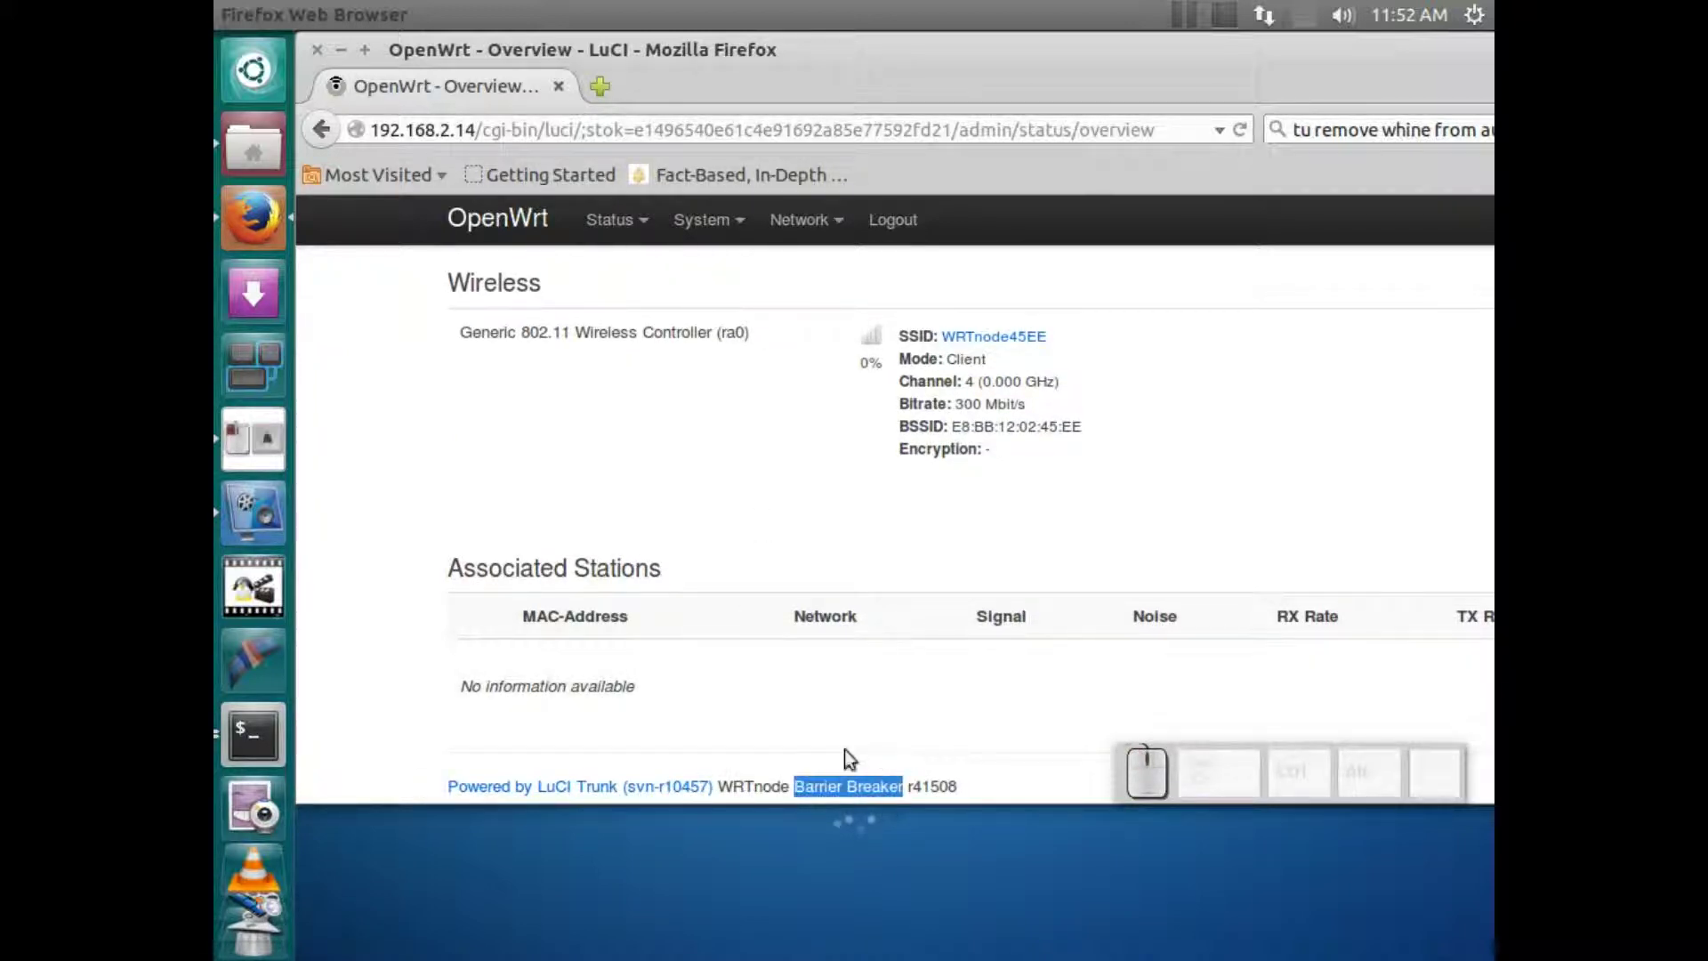
pyautogui.scroll(3)
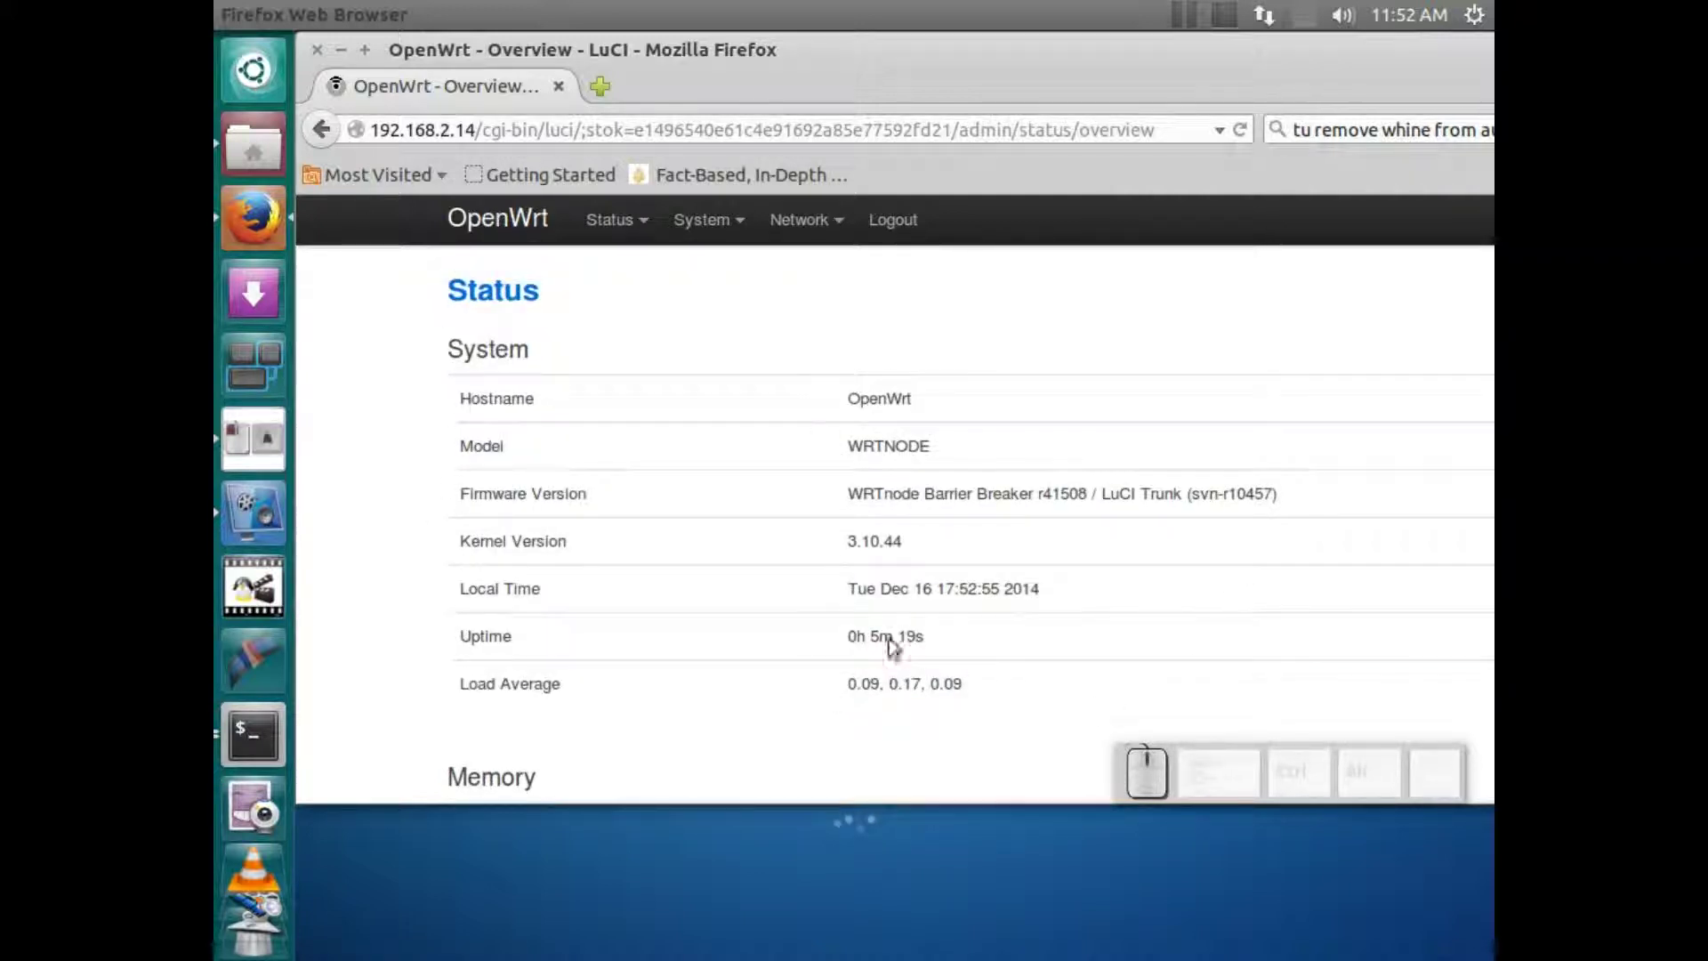
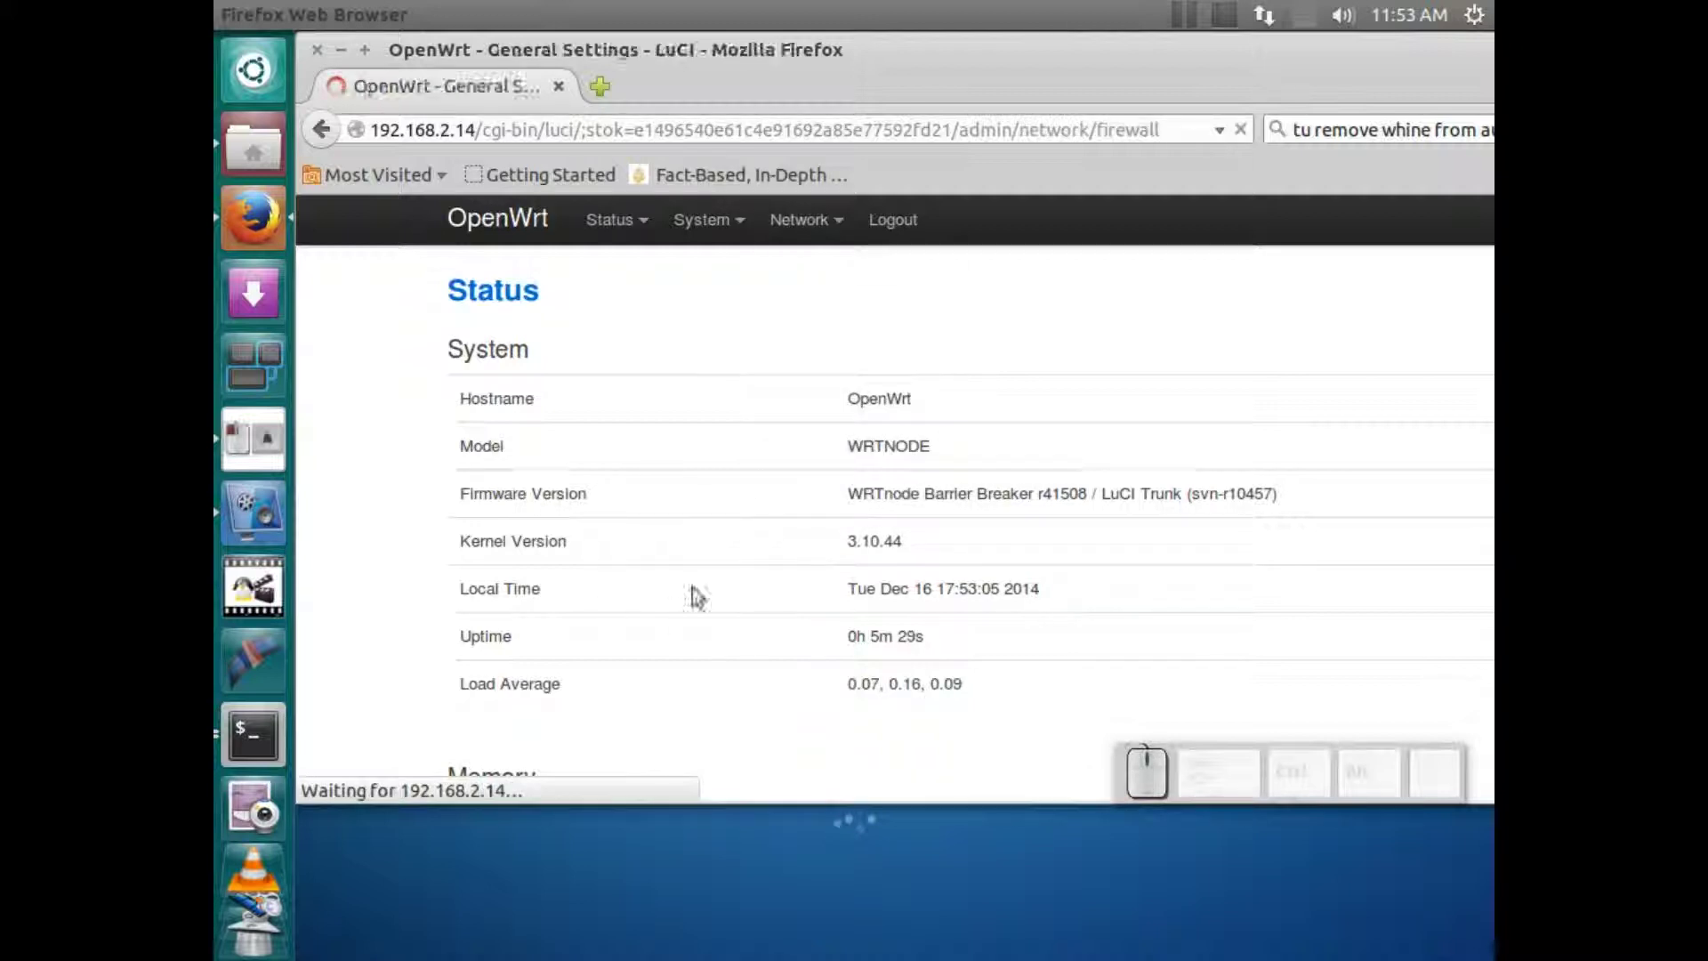
# Scroll through the Firewall Zone Settings for lan and wan and dismiss the status page list.
pyautogui.scroll(-3)
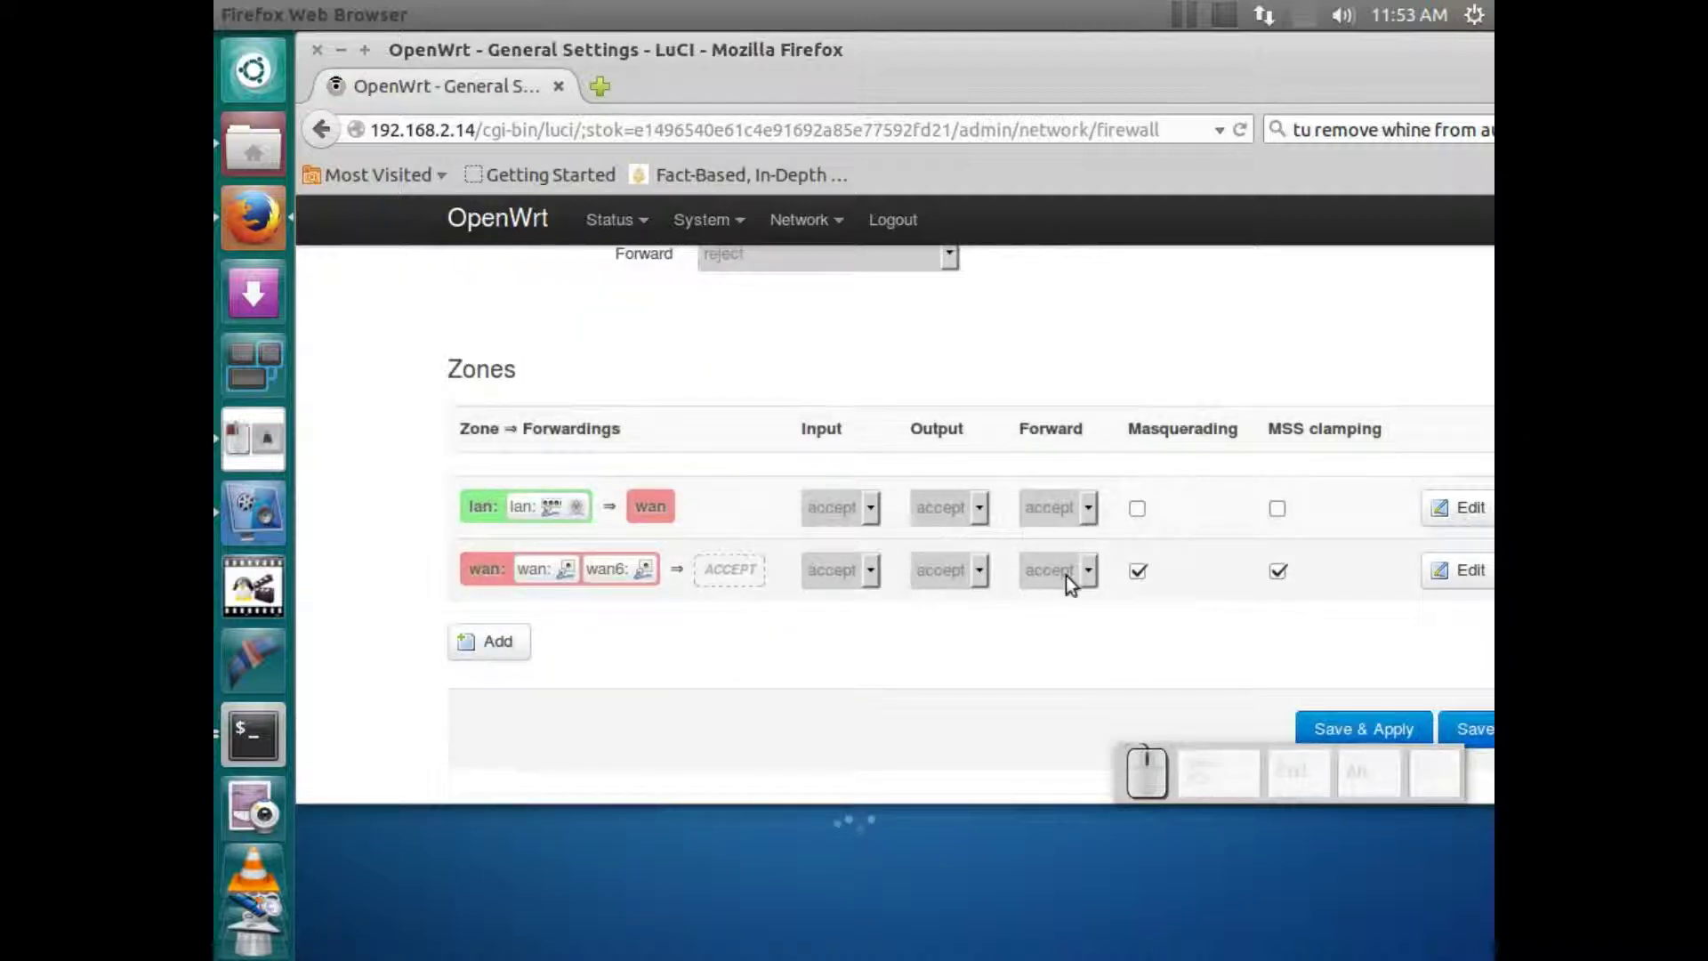
pyautogui.scroll(3)
pyautogui.scroll(-3)
pyautogui.scroll(3)
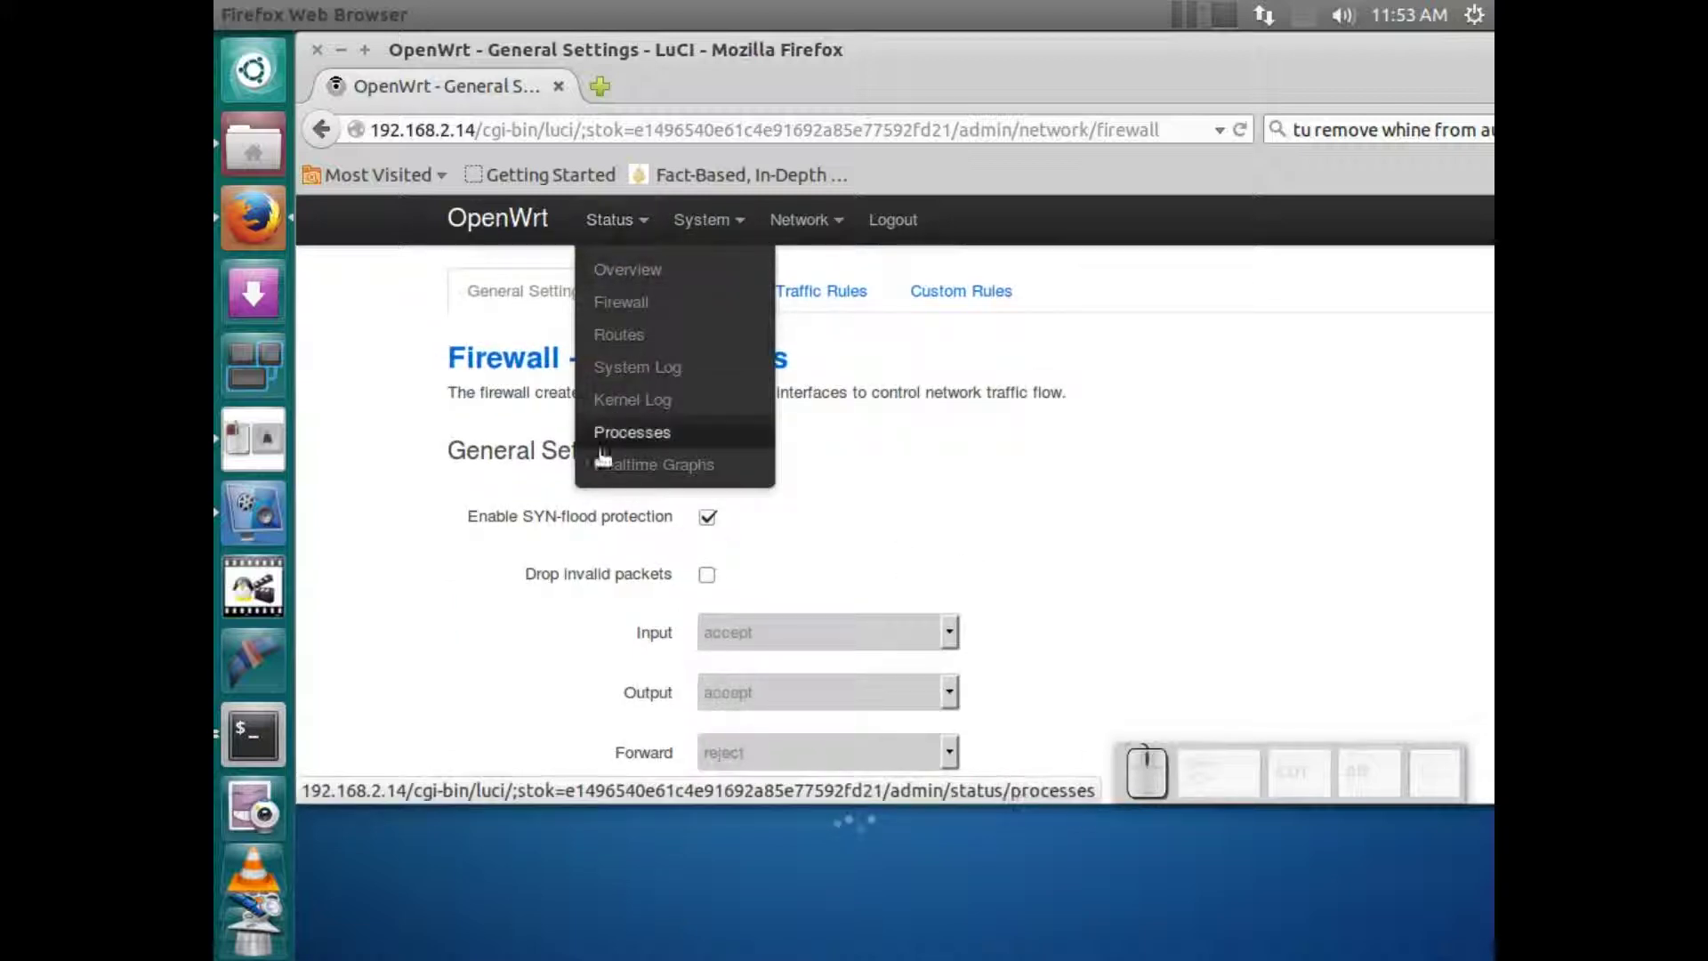
pyautogui.click(373, 476)
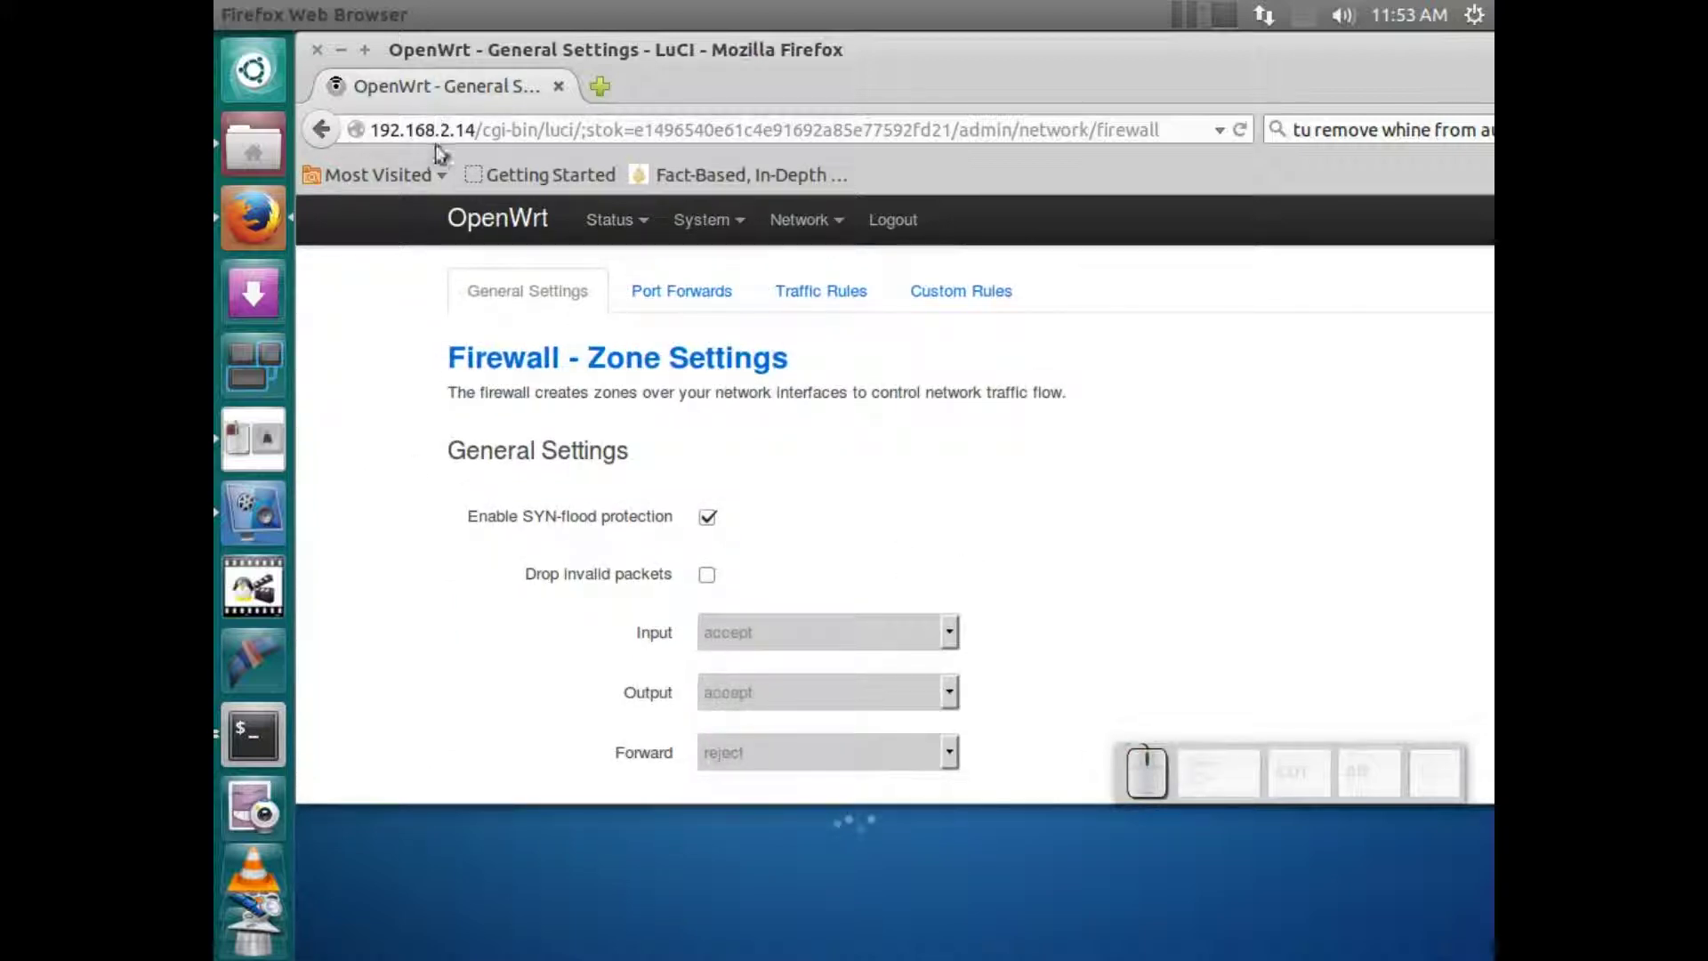
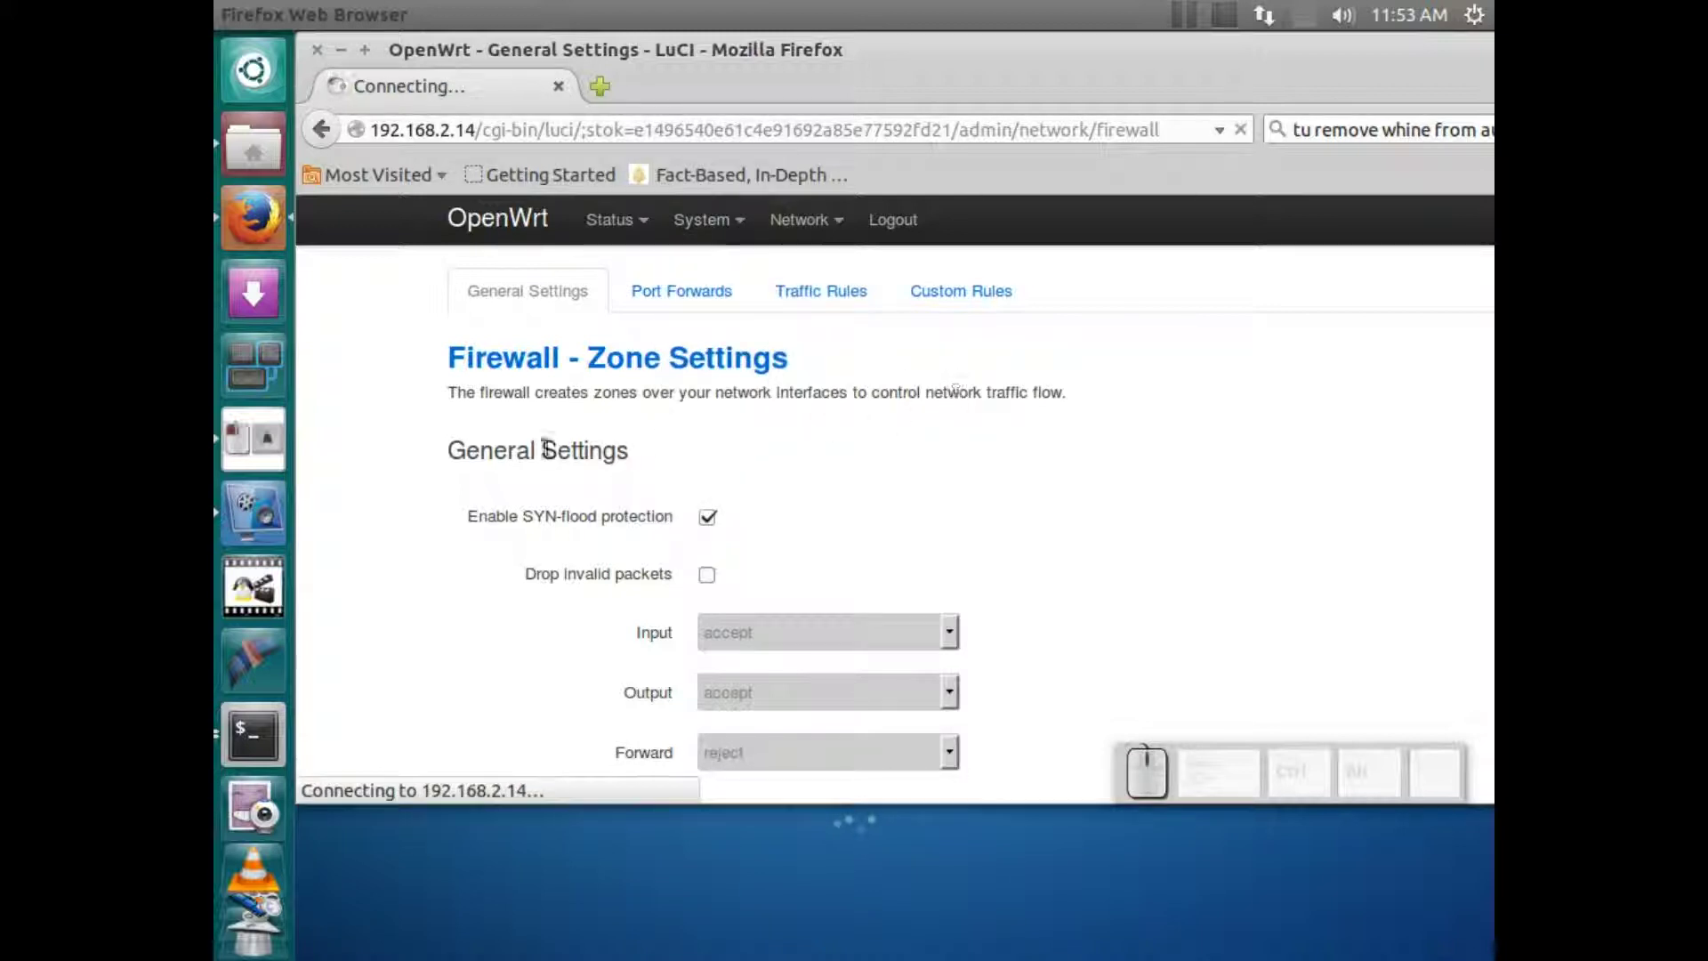
# Scroll through the Software page while the package lists download from the wrtnode repository.
pyautogui.scroll(-3)
pyautogui.scroll(3)
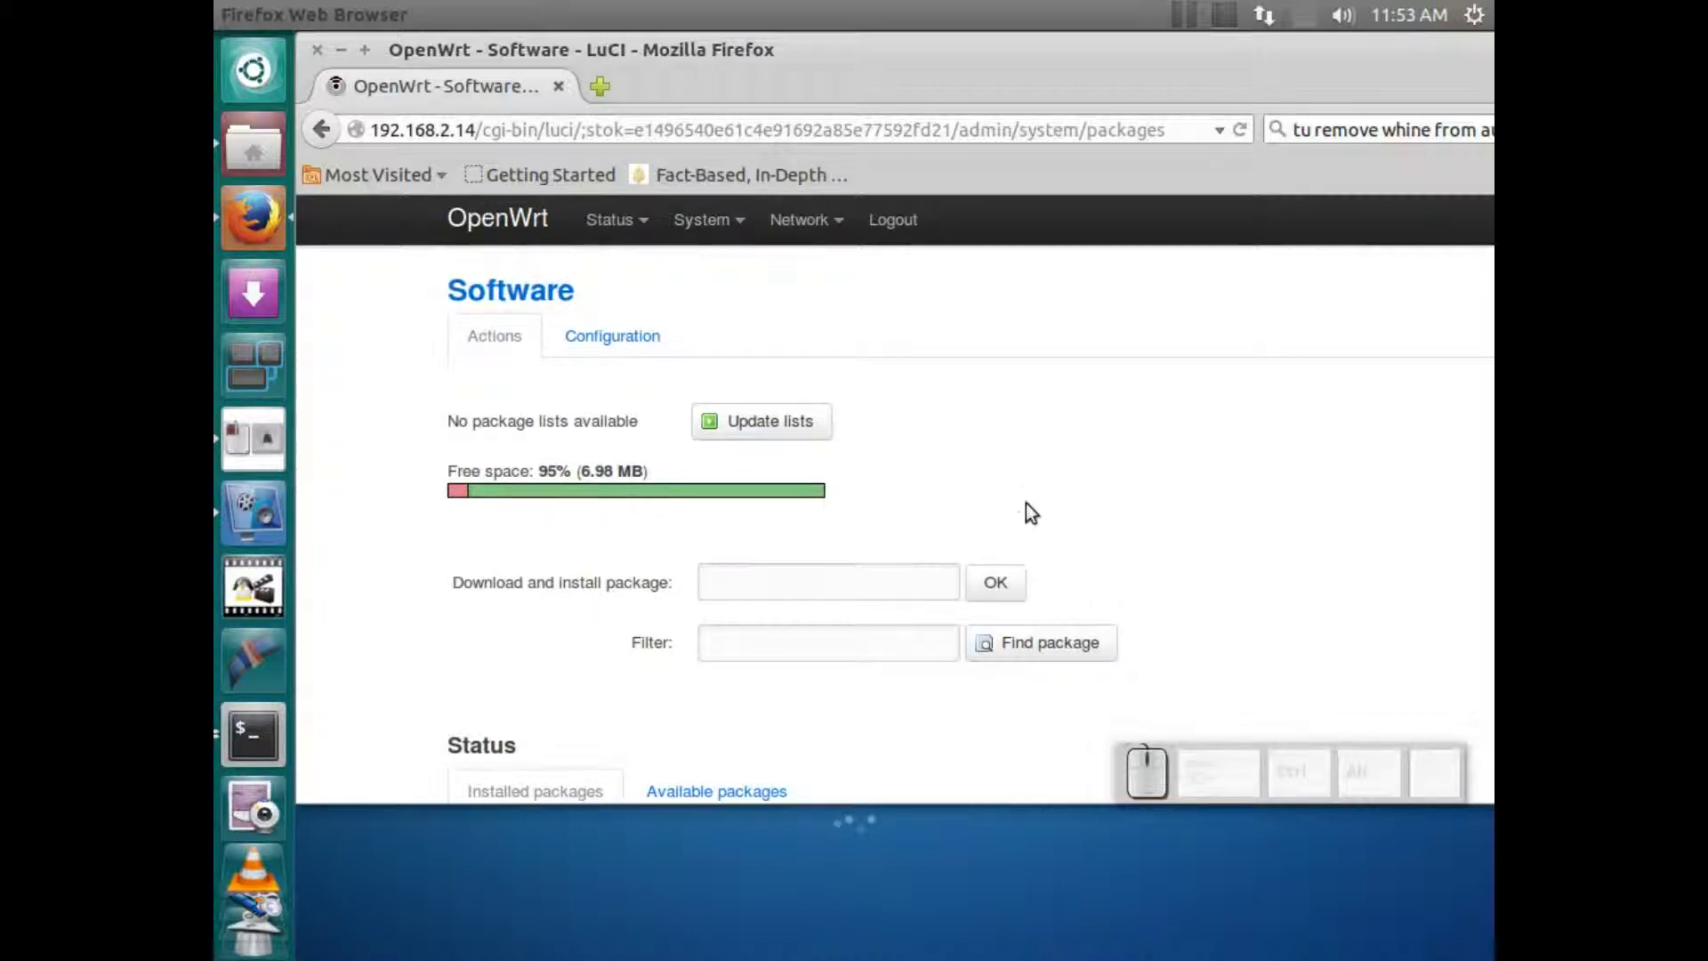
pyautogui.scroll(-3)
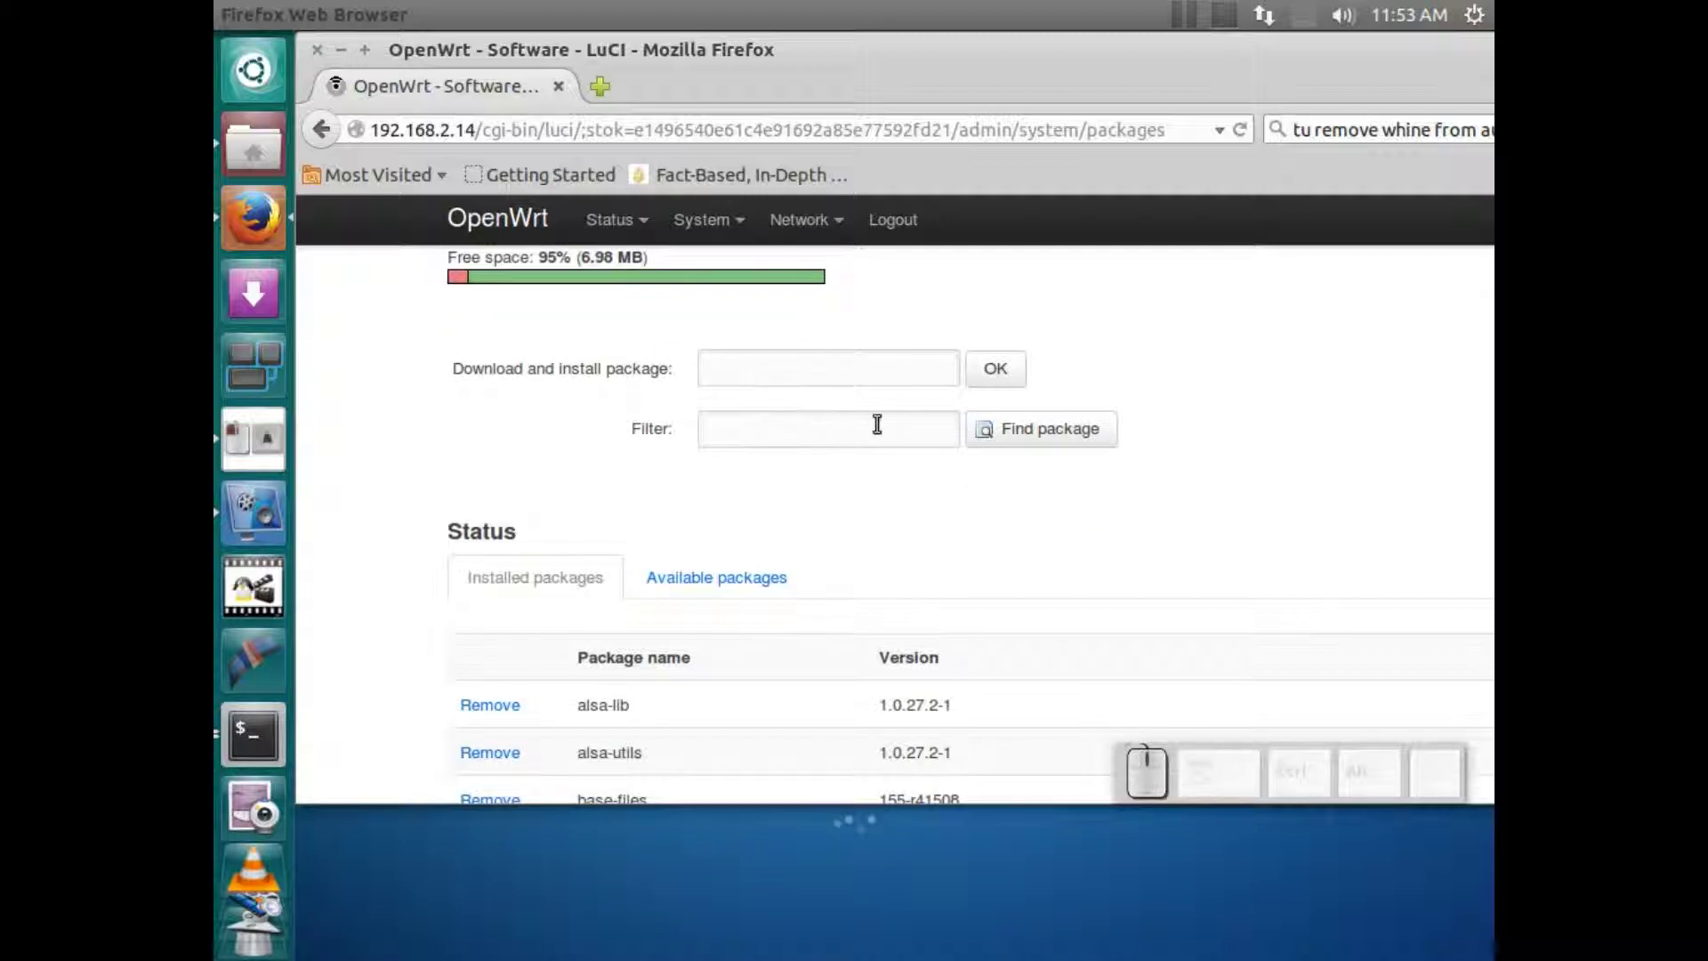
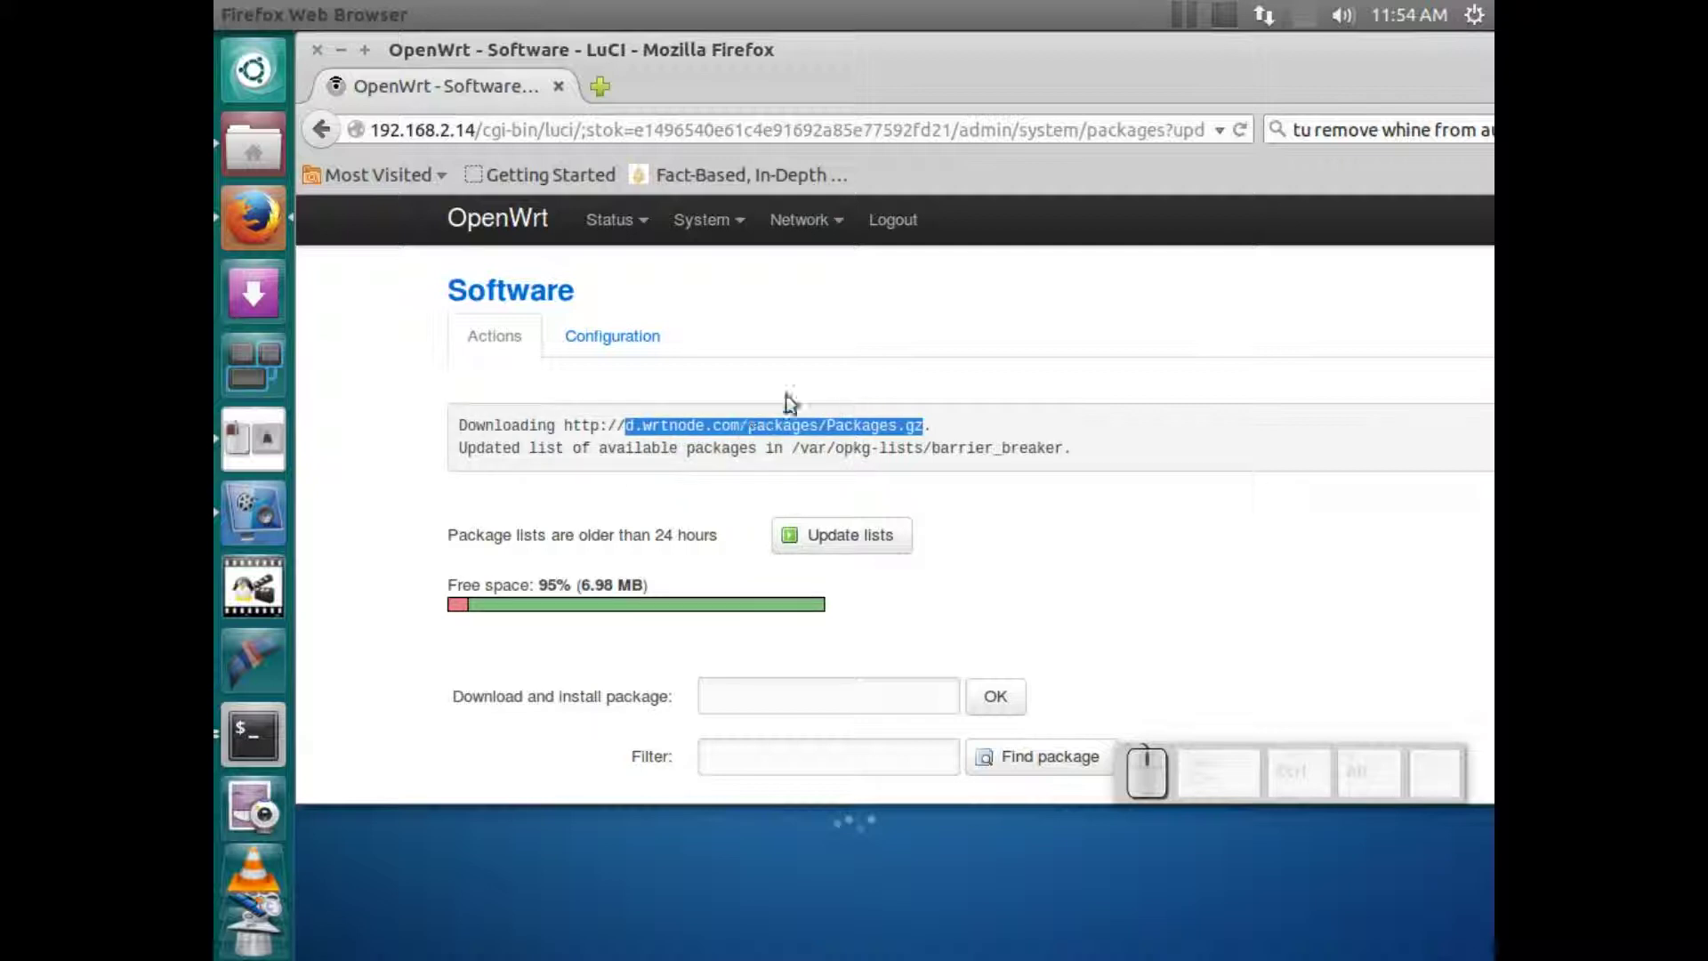
pyautogui.scroll(-3)
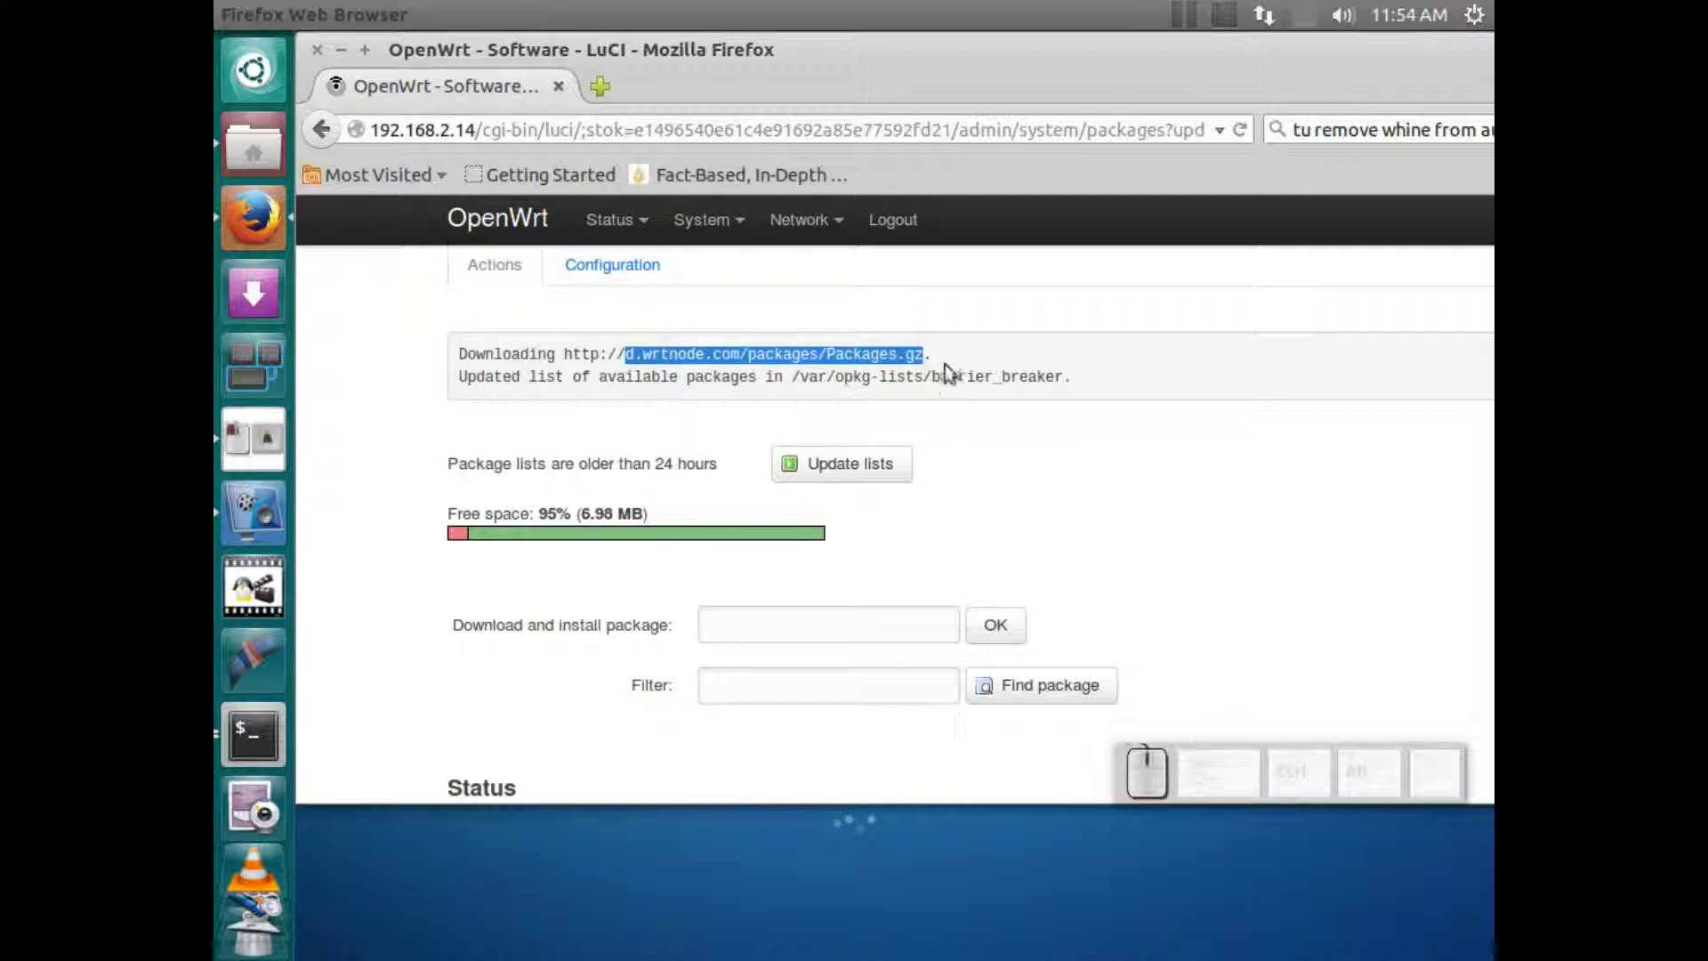
pyautogui.scroll(-3)
pyautogui.scroll(-3)
pyautogui.scroll(-3)
pyautogui.scroll(3)
# Filter the available packages by 'gpio' and review matches such as gpioctl-sysfs and libugpio.
pyautogui.click(855, 532)
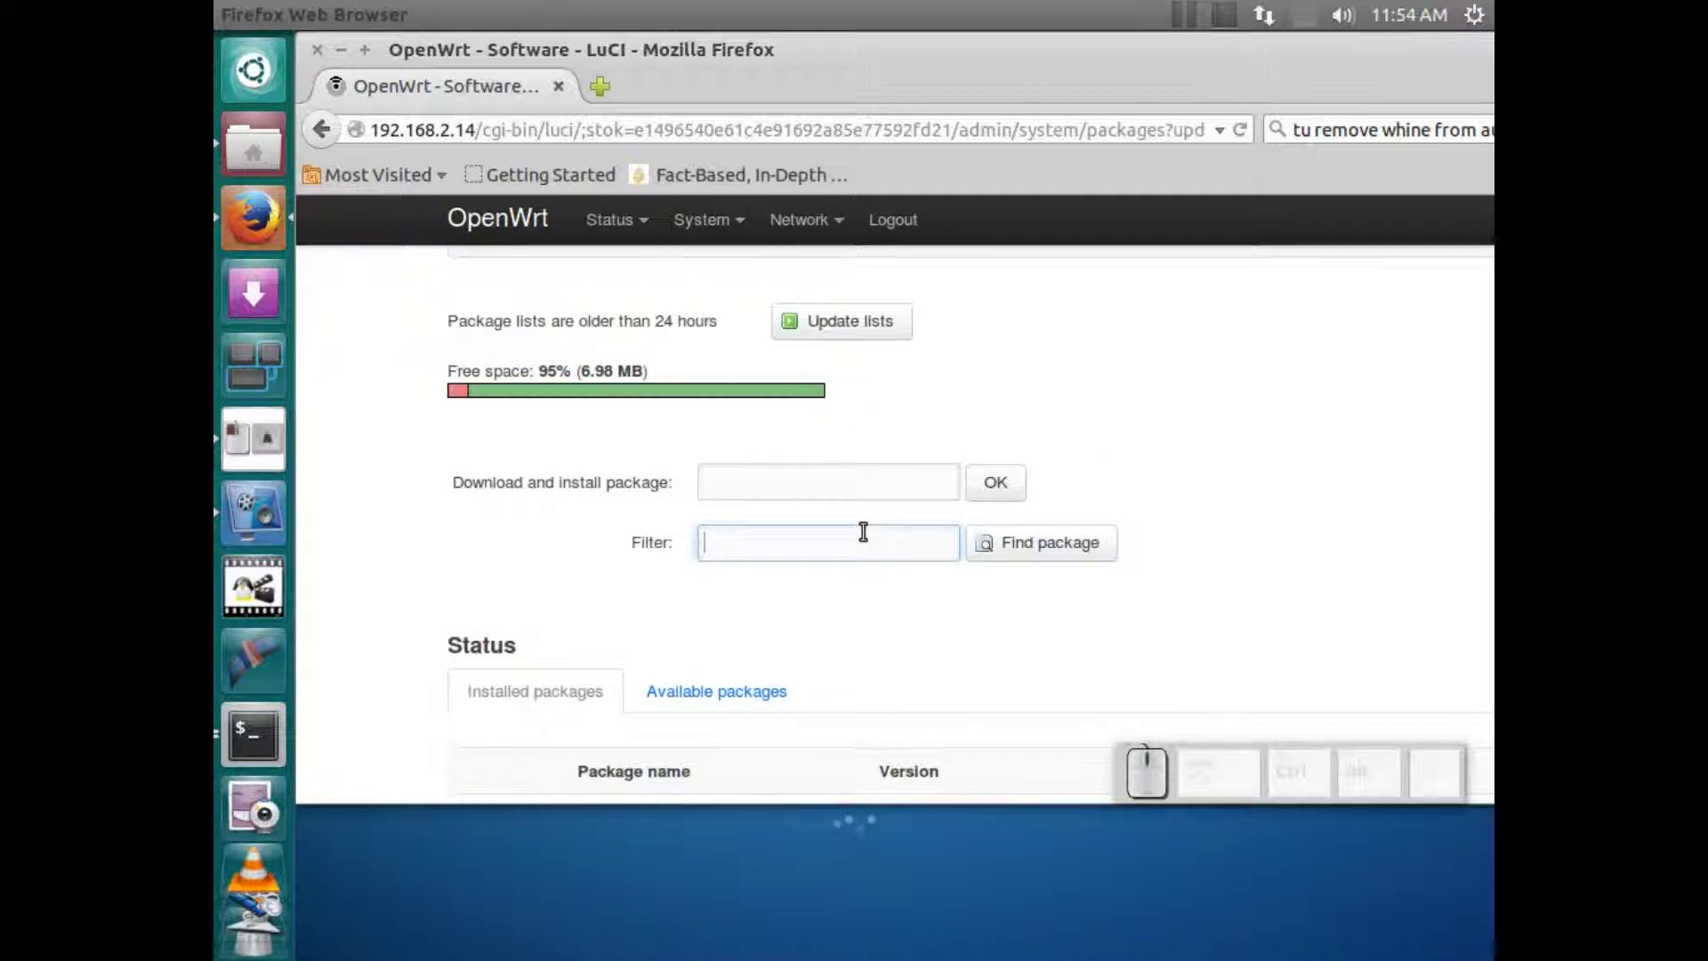
pyautogui.write('gpio')
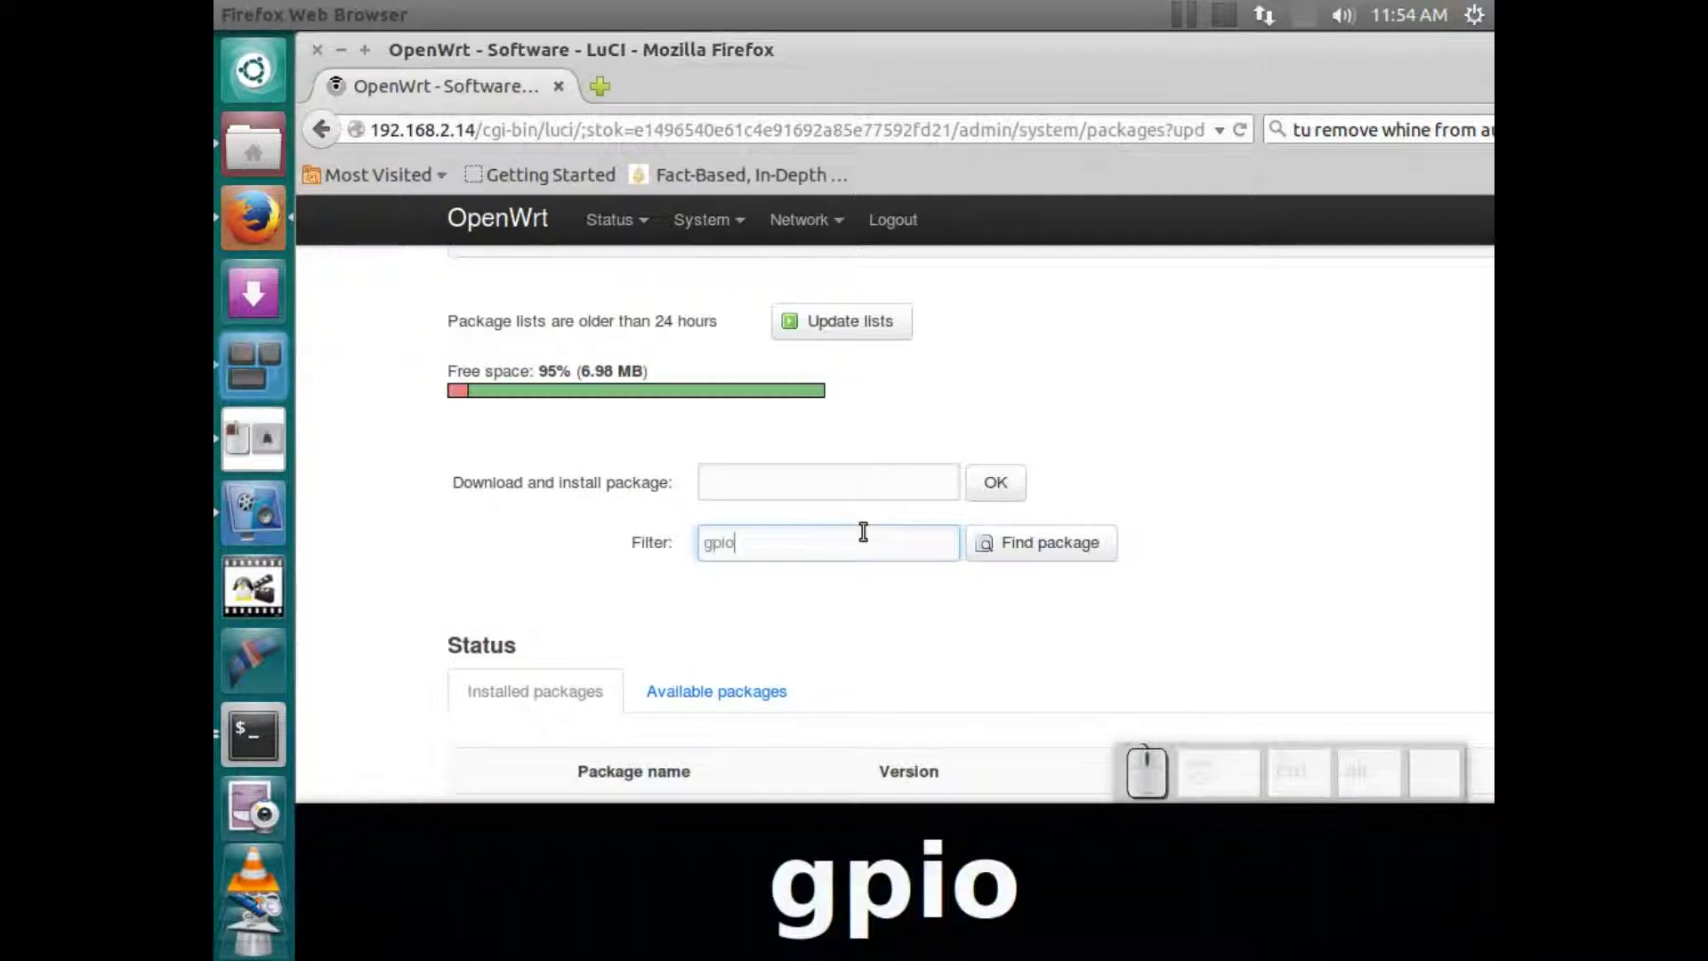
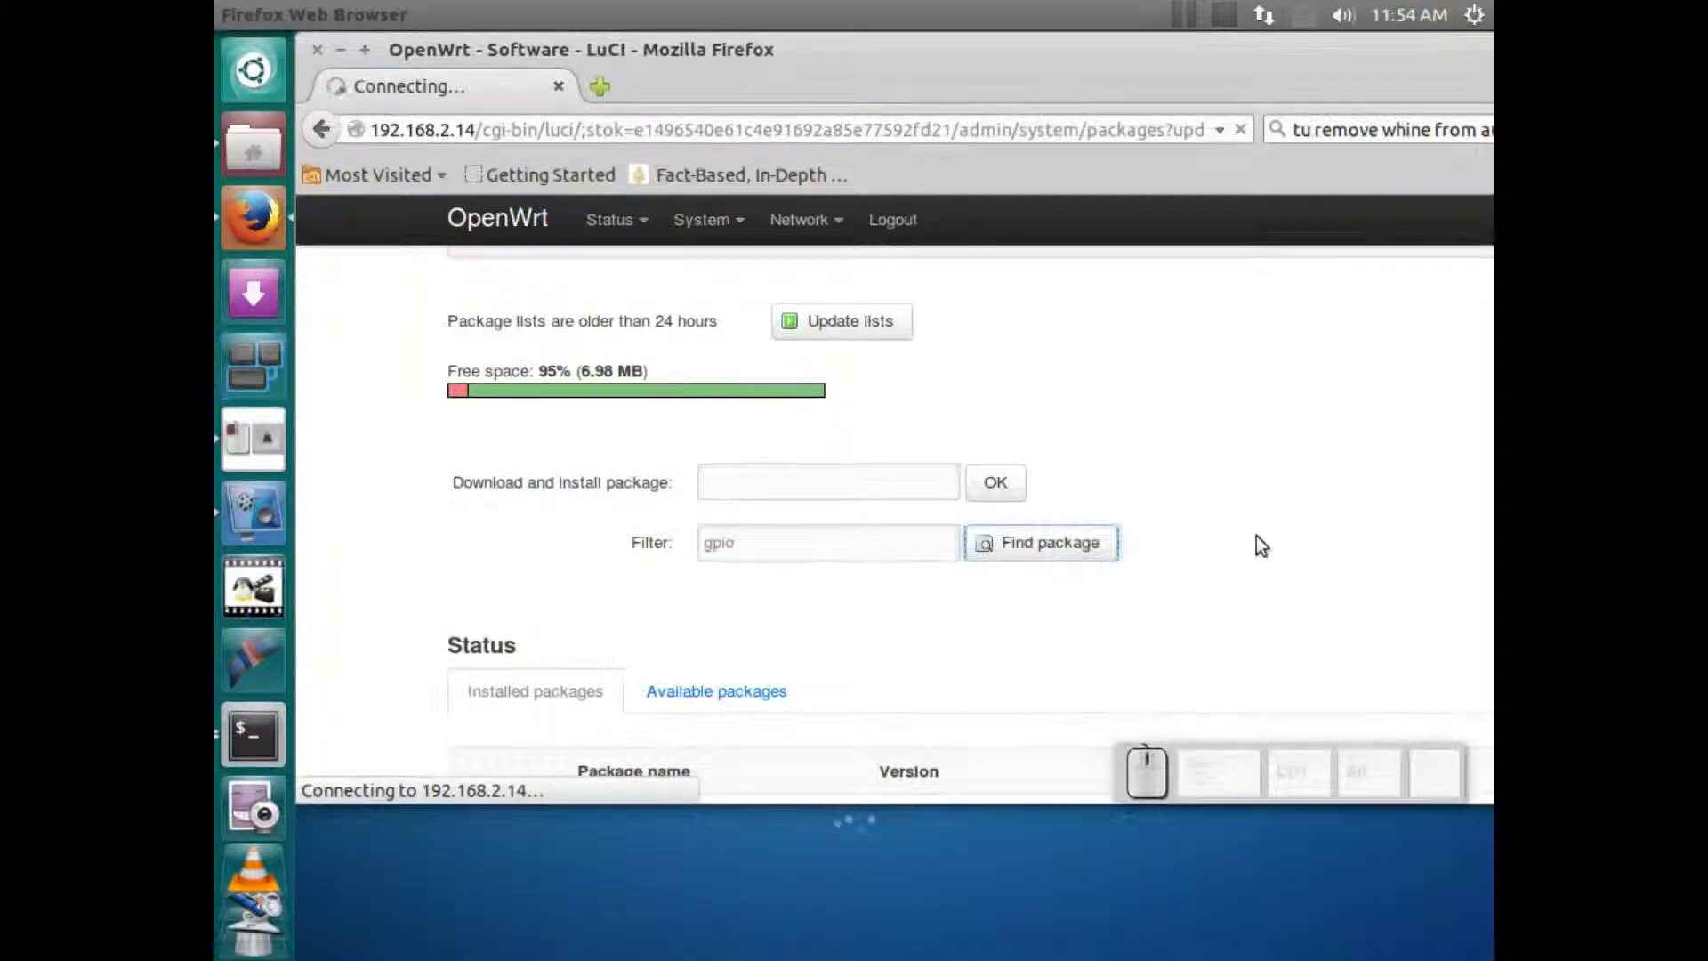
pyautogui.scroll(-3)
pyautogui.scroll(-3)
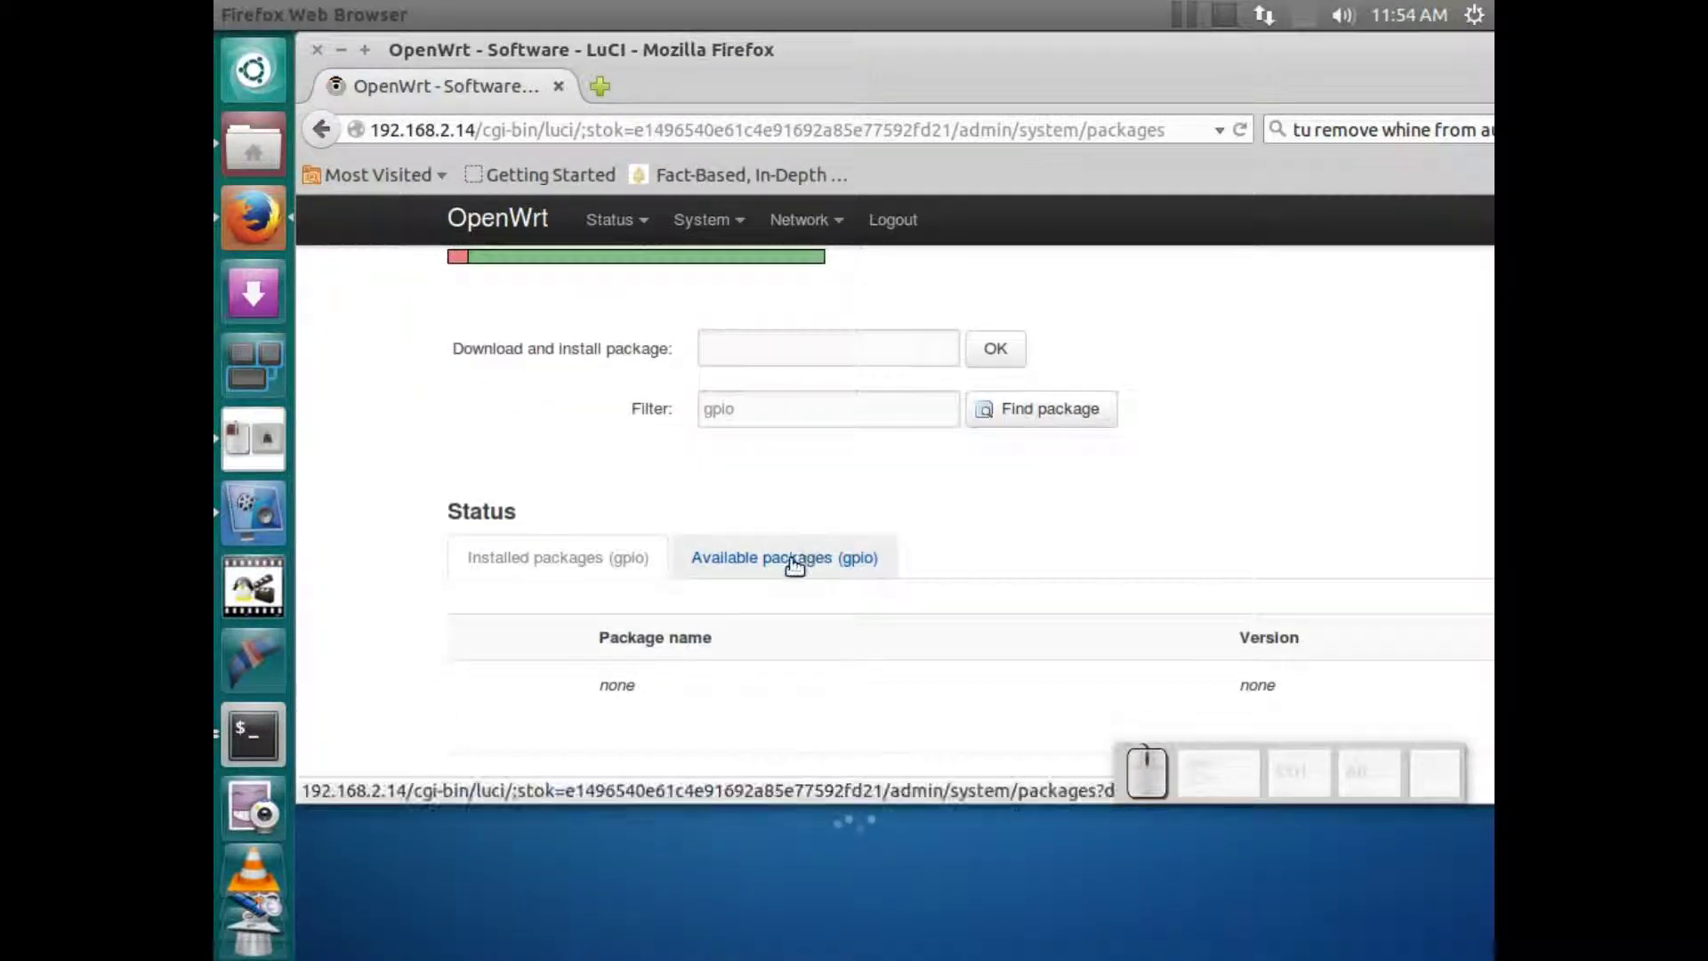
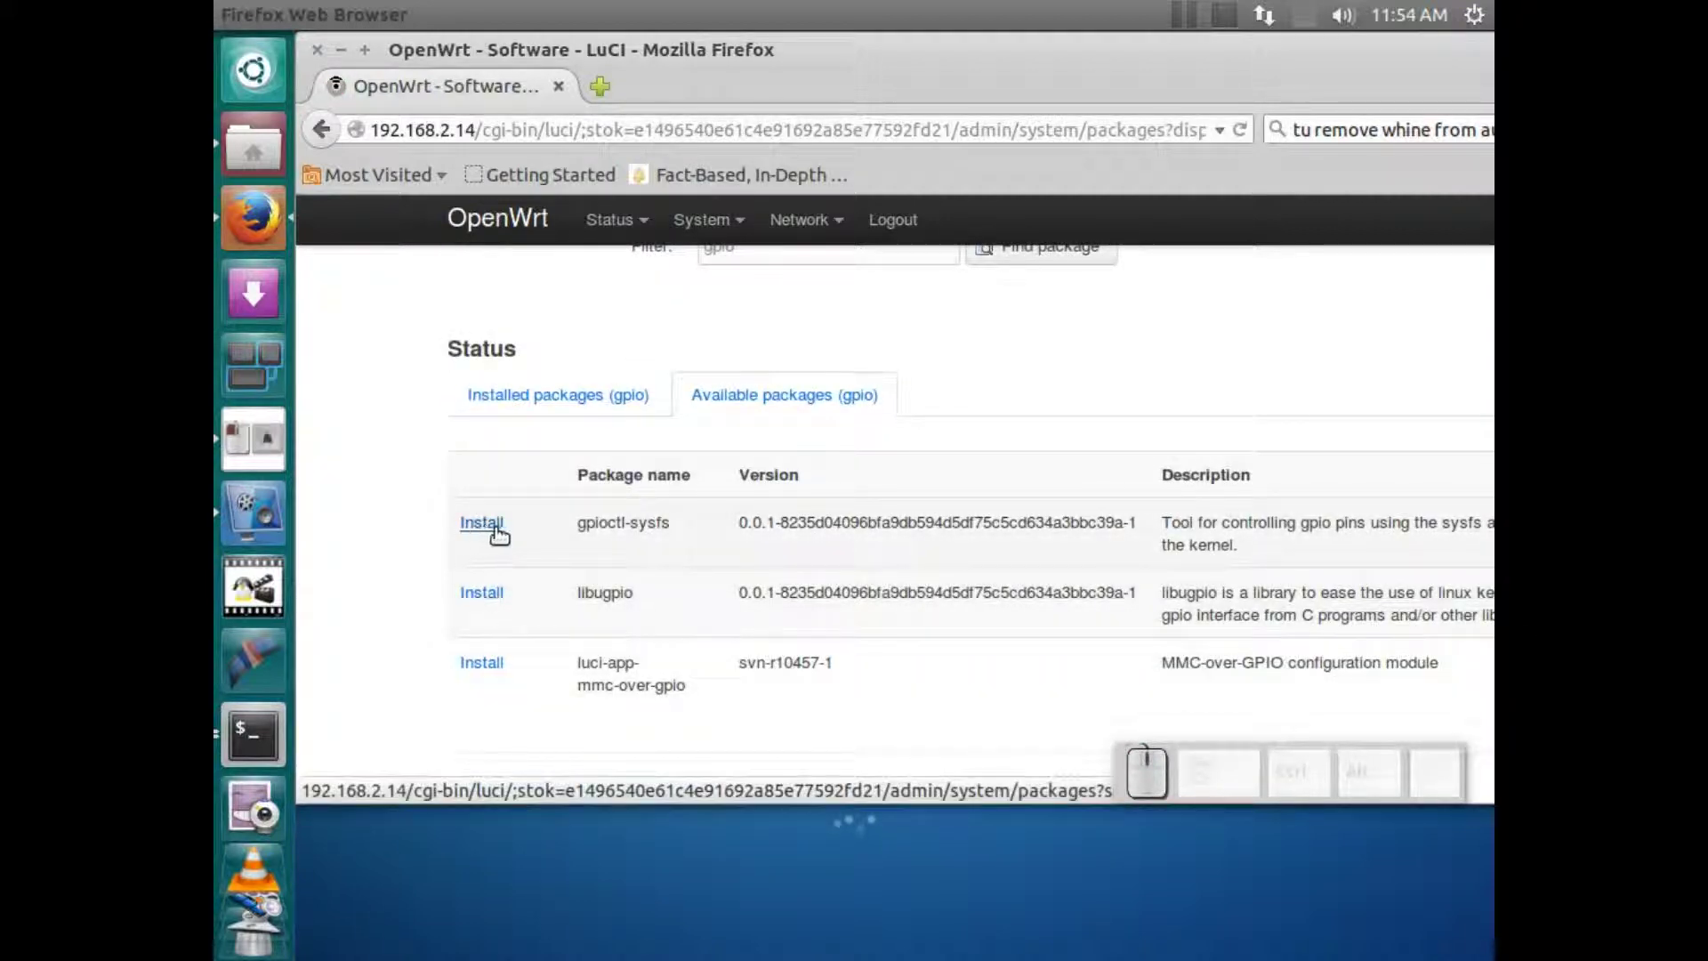
pyautogui.scroll(3)
pyautogui.scroll(-3)
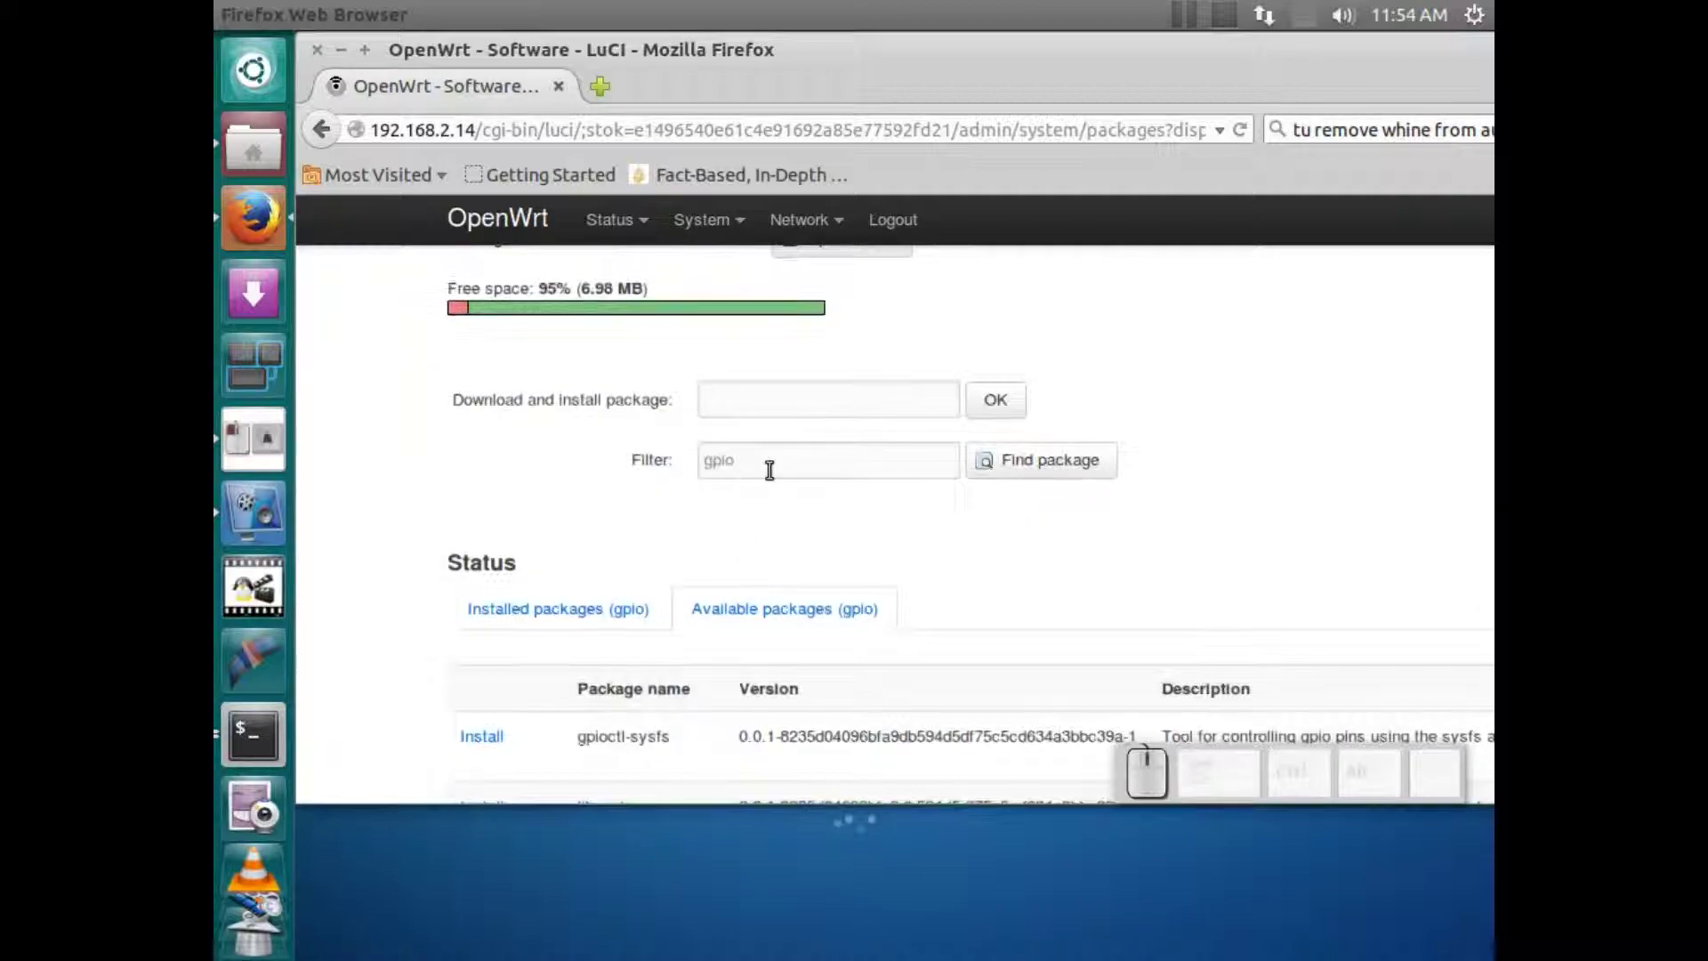
# Filter packages by 'motion' and review the matching available packages.
pyautogui.click(765, 470)
pyautogui.write('motion')
pyautogui.press('Return')
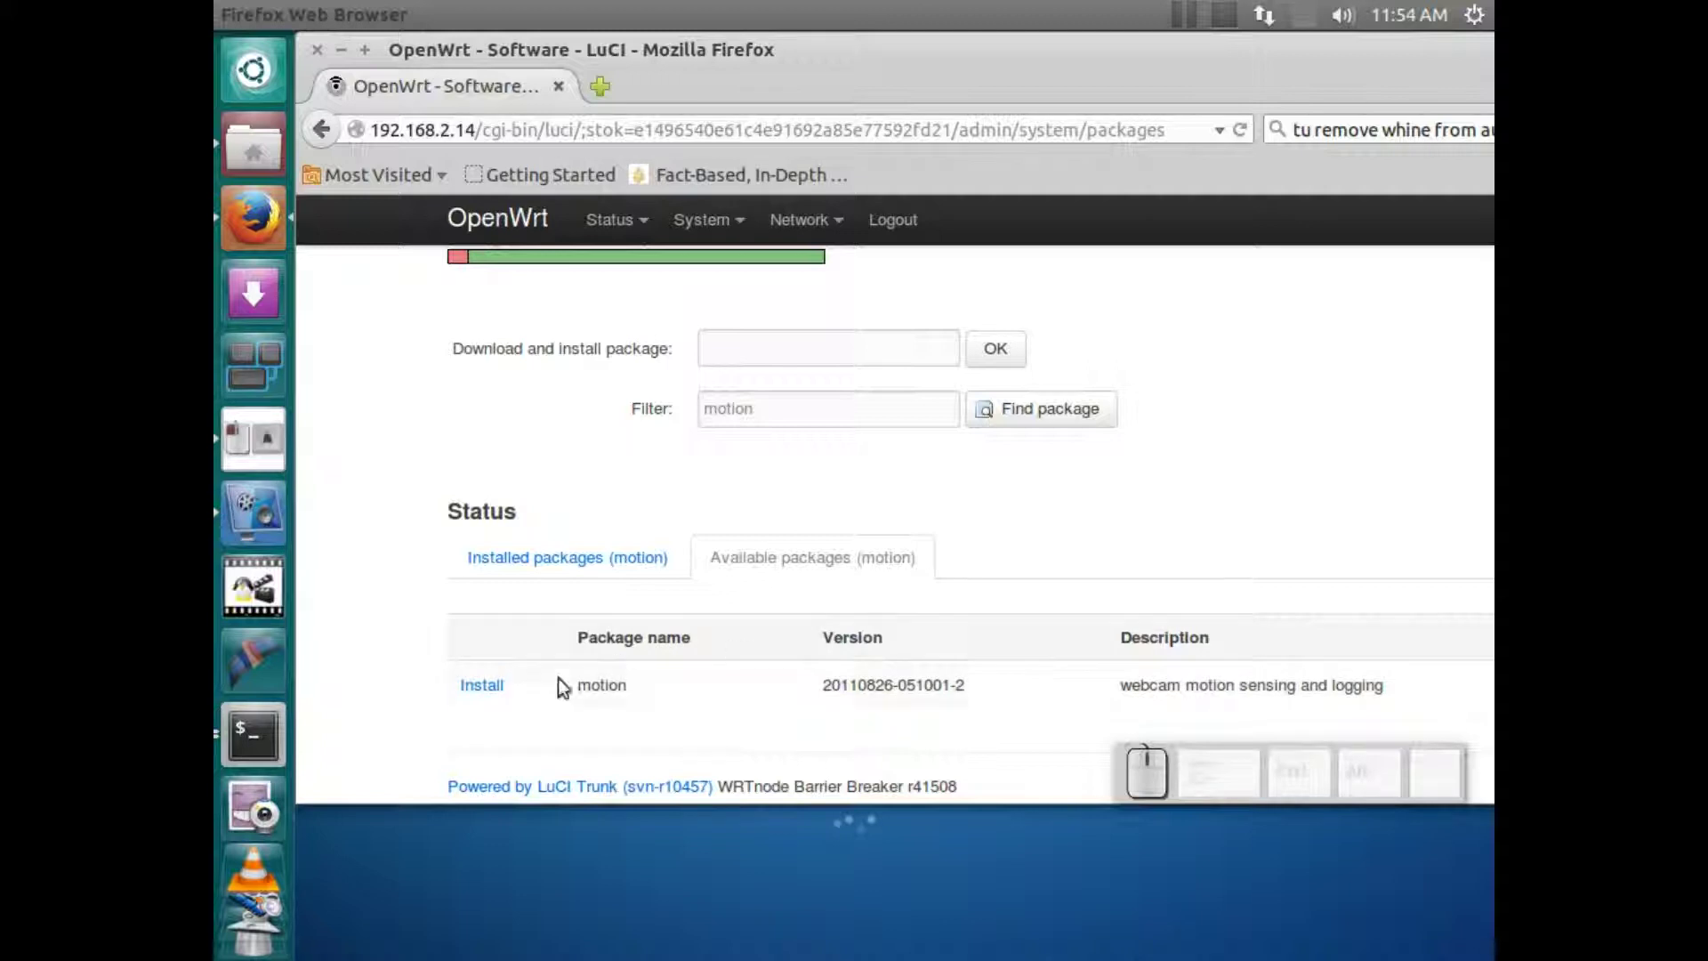
pyautogui.click(853, 595)
pyautogui.click(881, 589)
pyautogui.scroll(3)
pyautogui.scroll(3)
pyautogui.scroll(-3)
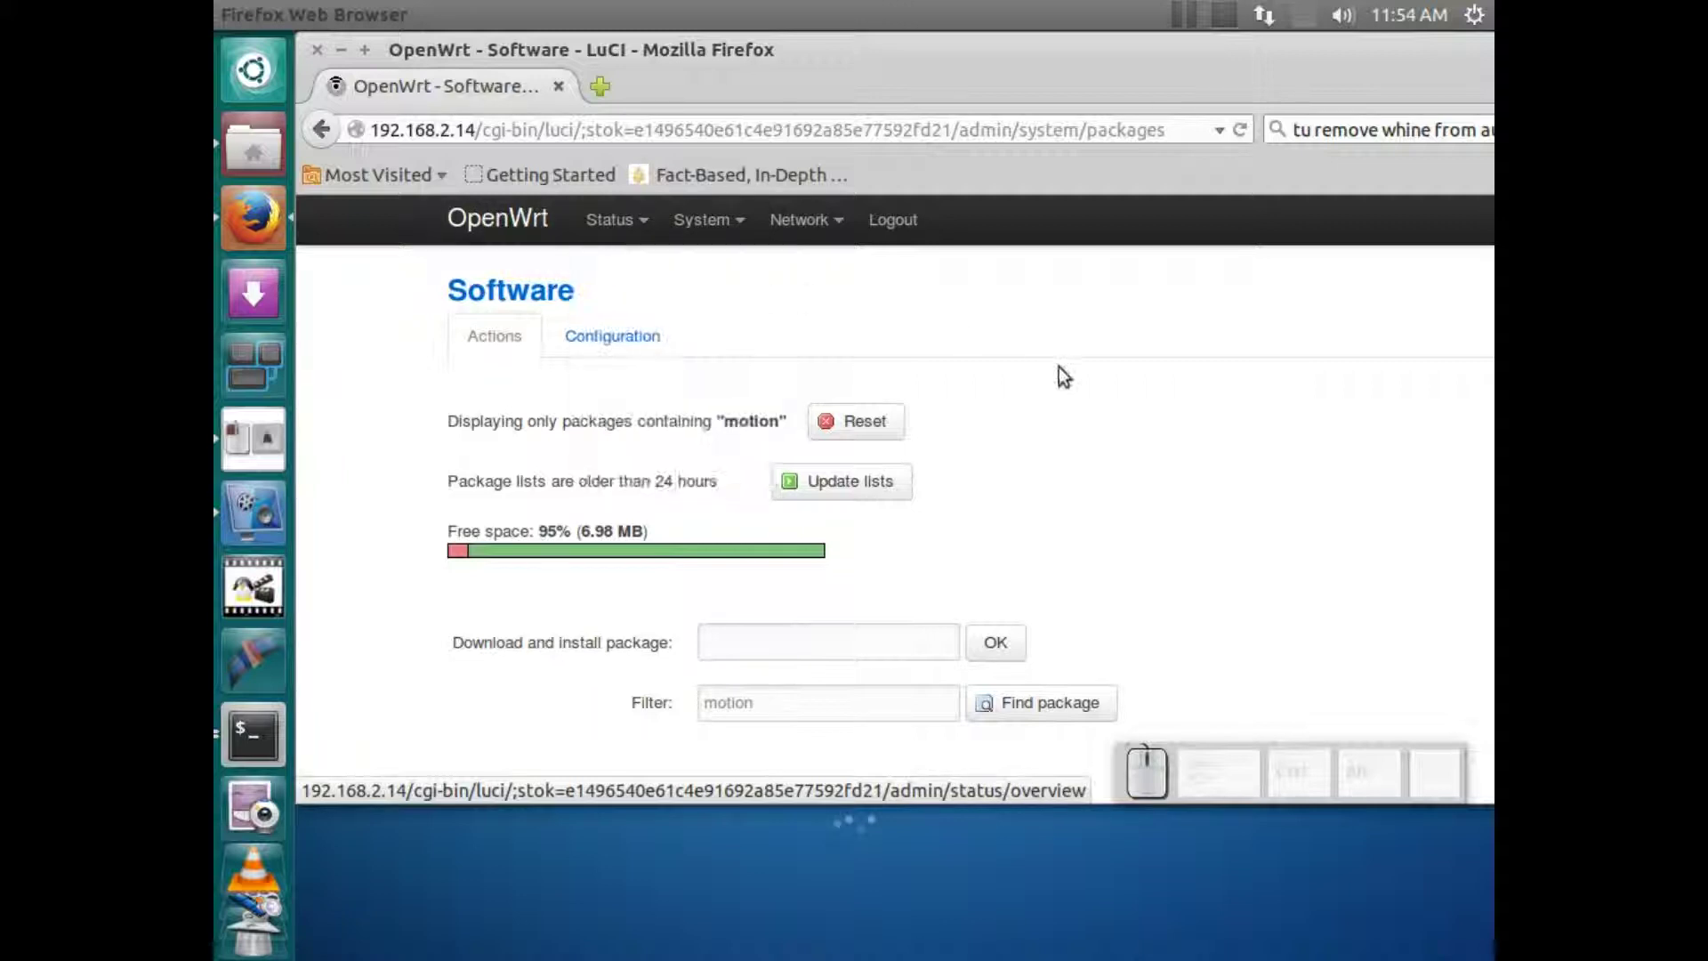